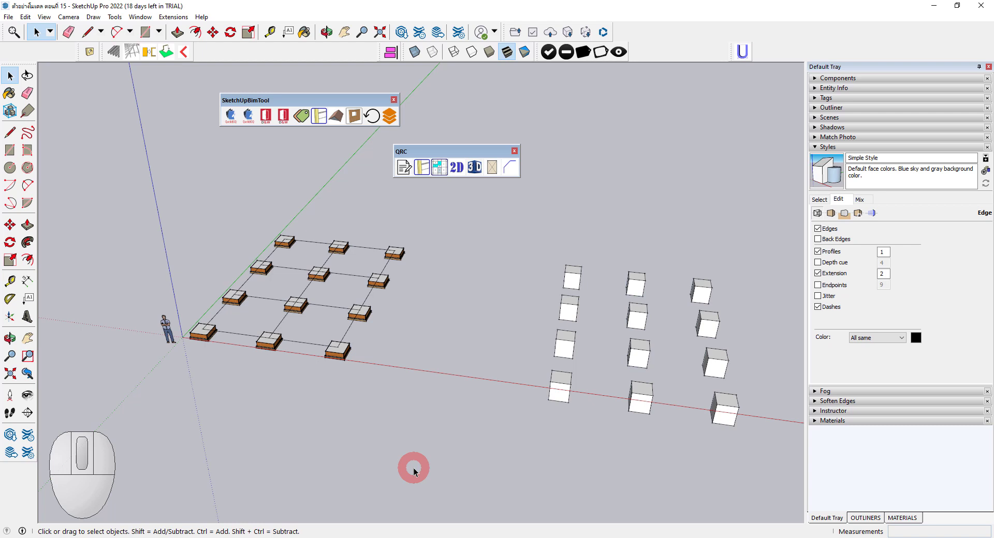
- Bring up the Choose a Template dialog via File > New From Template
{"action": "left_click", "coordinate": [7, 21]}
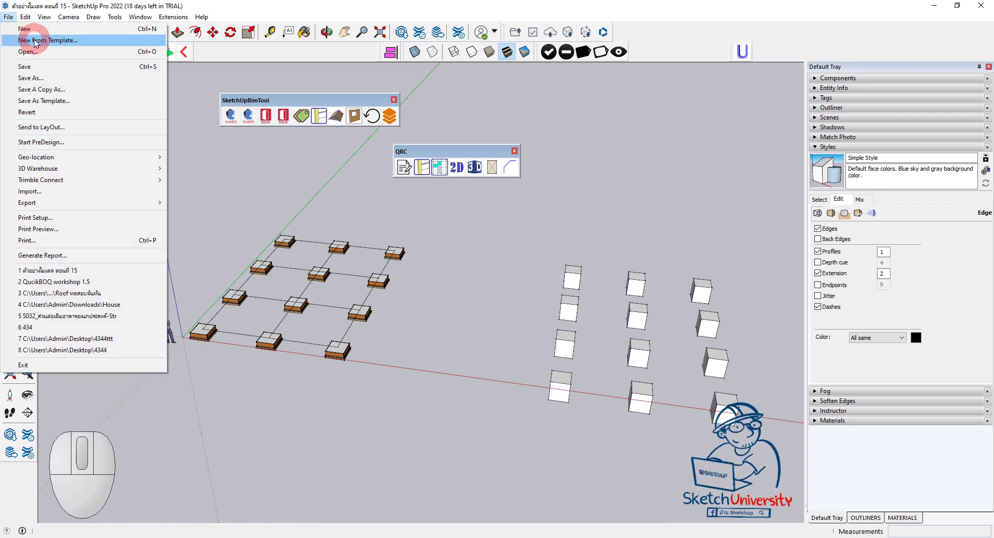
{"action": "left_click", "coordinate": [37, 43]}
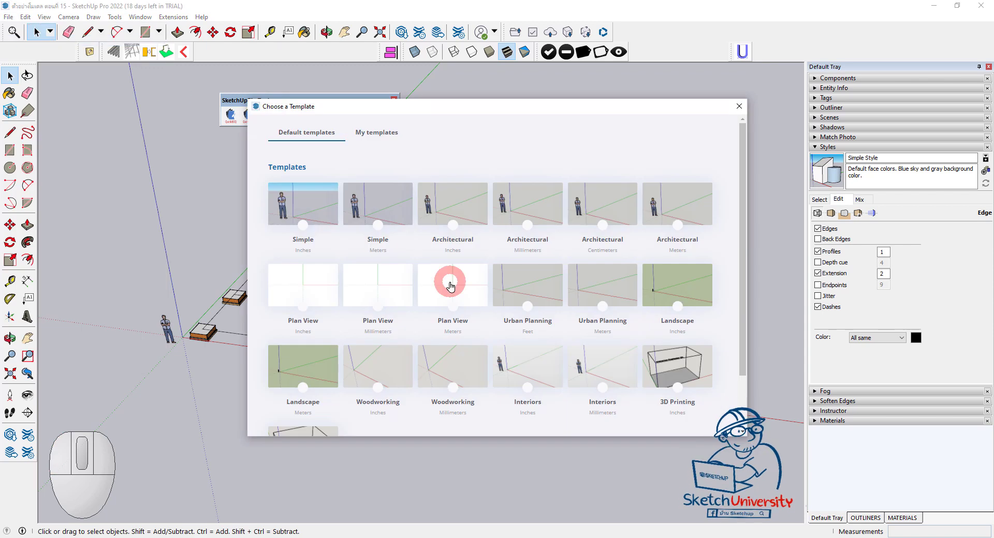
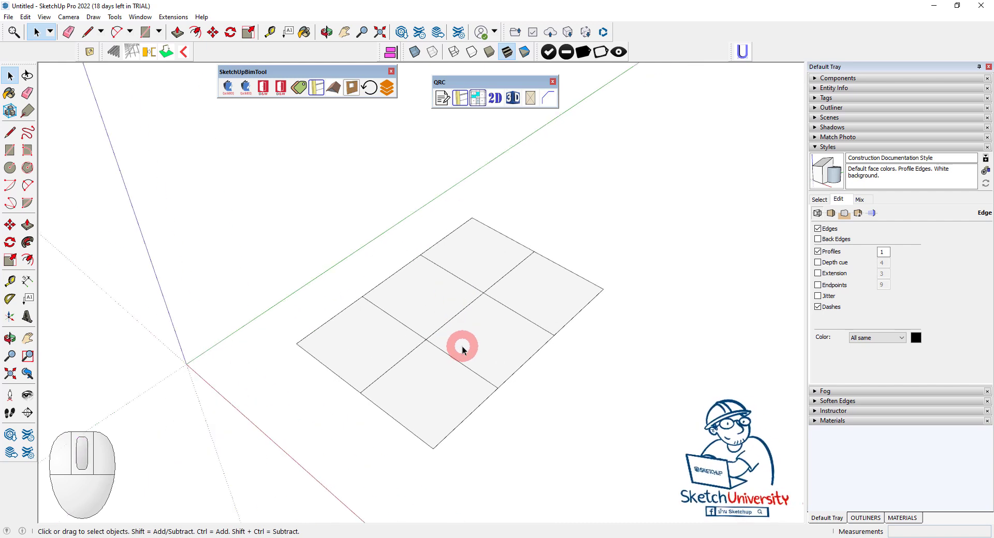
- Draw a 1 m line off one end of the grid with the Line tool to start the strip
{"action": "scroll", "scroll_direction": "down", "scroll_amount": 3}
{"action": "scroll", "scroll_direction": "up", "scroll_amount": 3}
{"action": "middle_click", "coordinate": [487, 370]}
{"action": "scroll", "scroll_direction": "up", "scroll_amount": 3}
{"action": "key", "text": "l"}
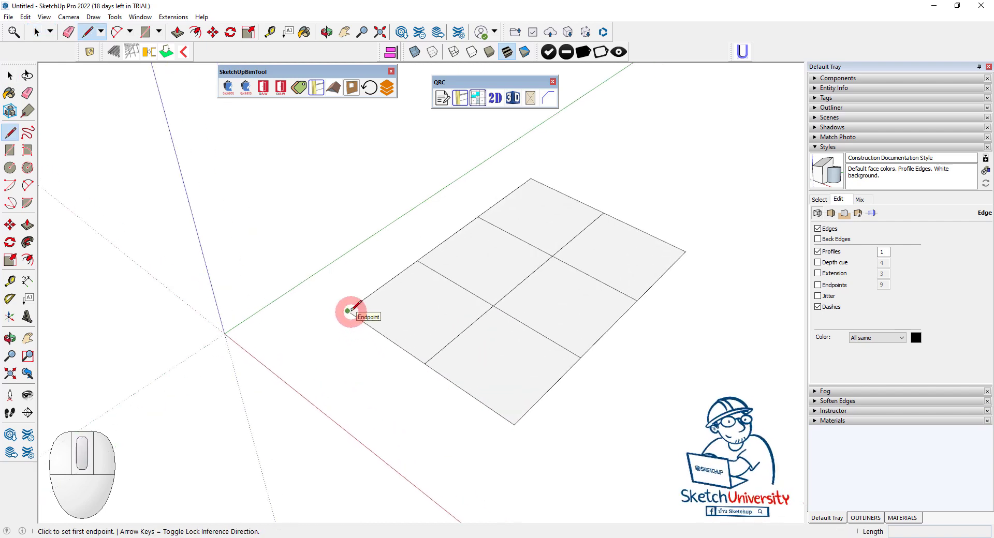
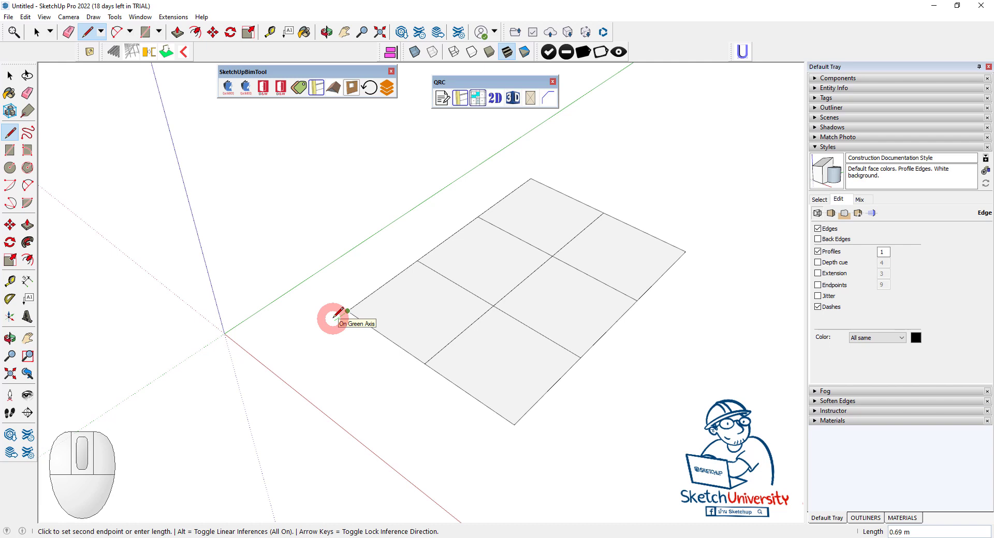
{"action": "key", "text": "1"}
{"action": "key", "text": "Return"}
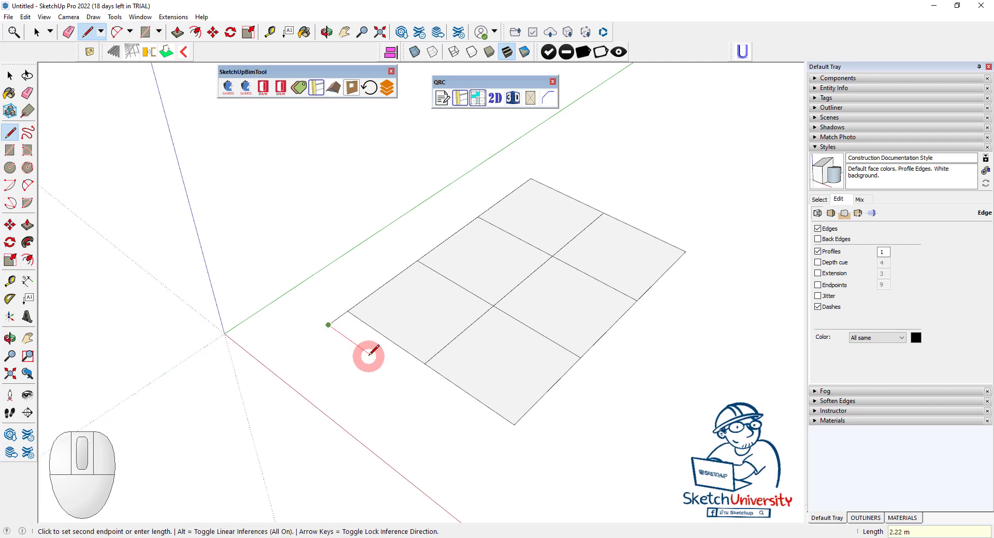
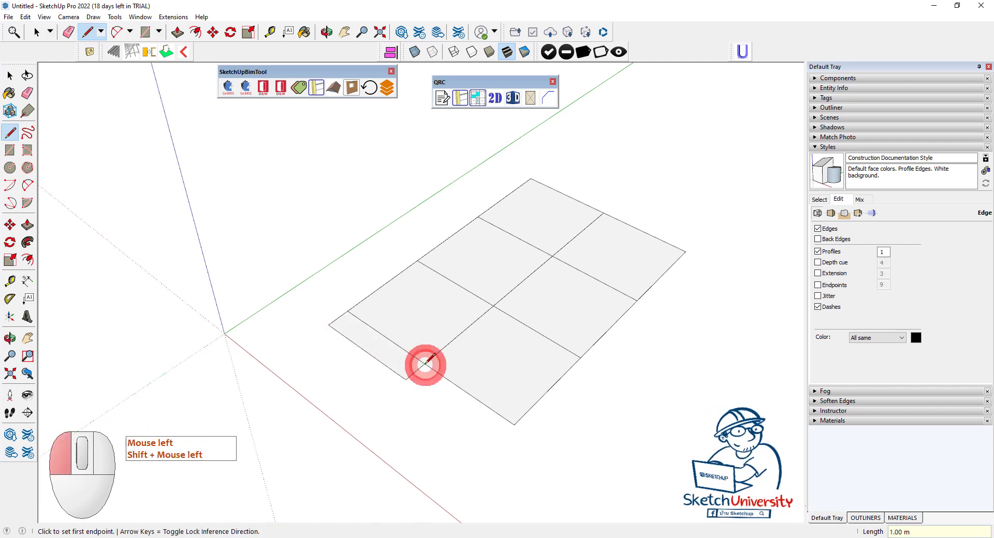
{"action": "key", "text": "space"}
- Draw the extra 2 m bay lines at the grid corner to extend the layout
{"action": "scroll", "scroll_direction": "down", "scroll_amount": 3}
{"action": "middle_click", "coordinate": [373, 328]}
{"action": "scroll", "scroll_direction": "up", "scroll_amount": 3}
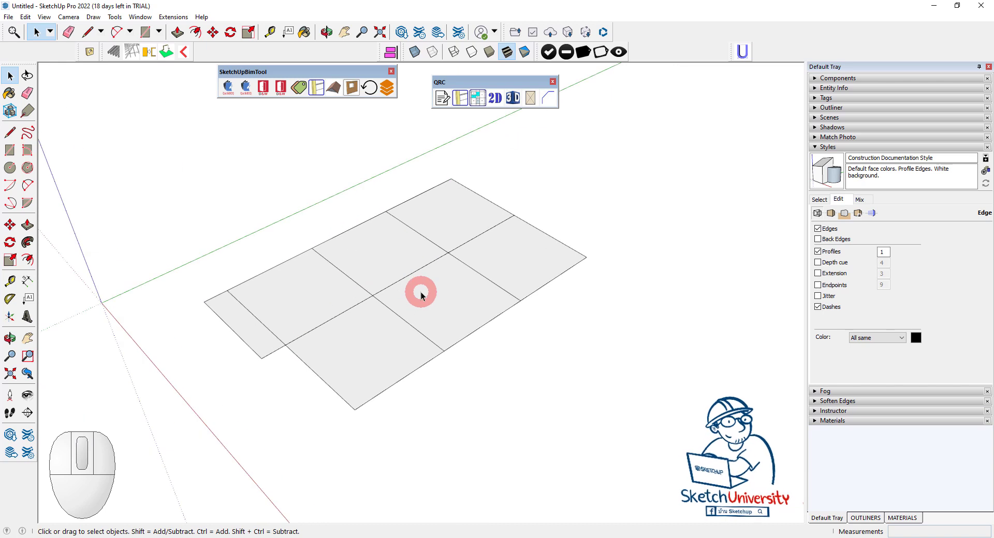
{"action": "middle_click", "coordinate": [428, 292]}
{"action": "scroll", "scroll_direction": "down", "scroll_amount": 3}
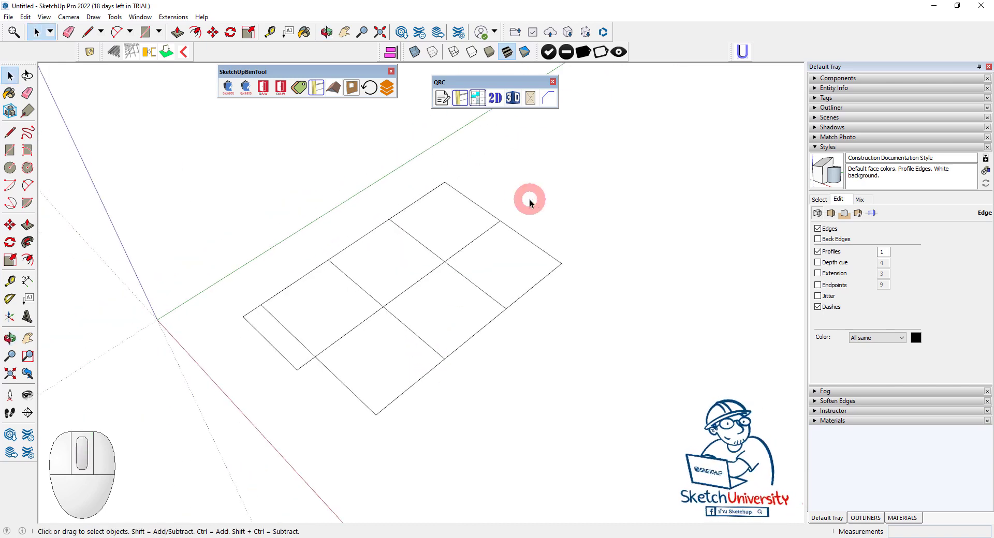
{"action": "key", "text": "l"}
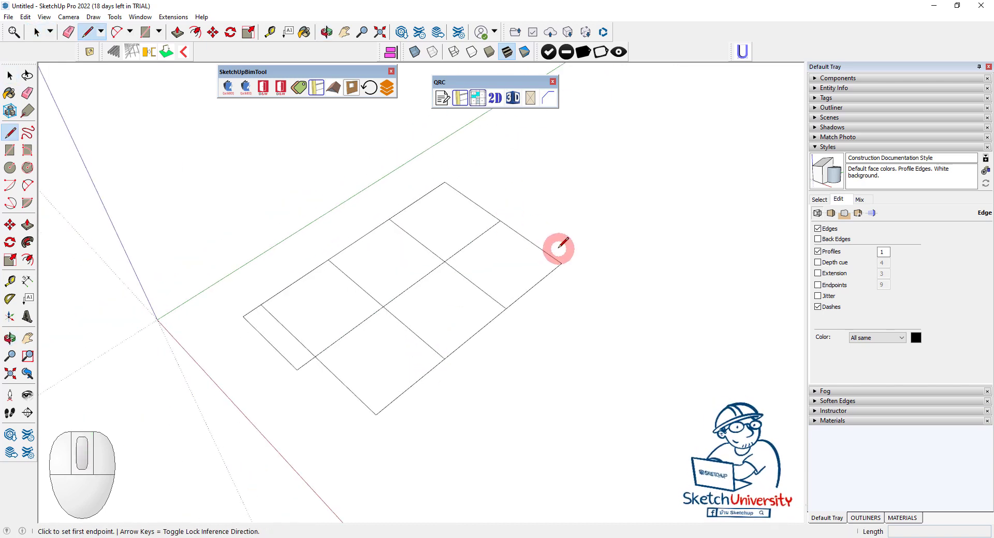
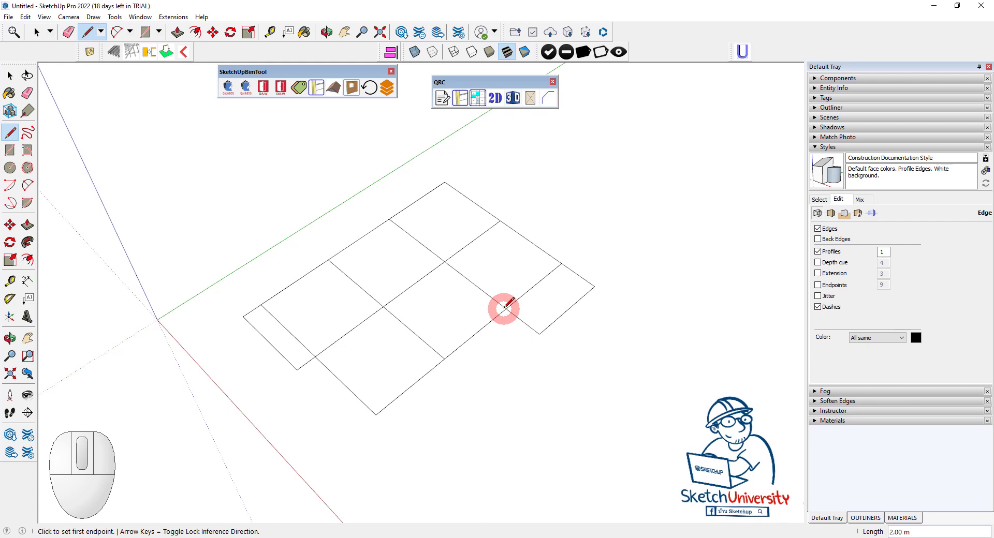
{"action": "key", "text": "space"}
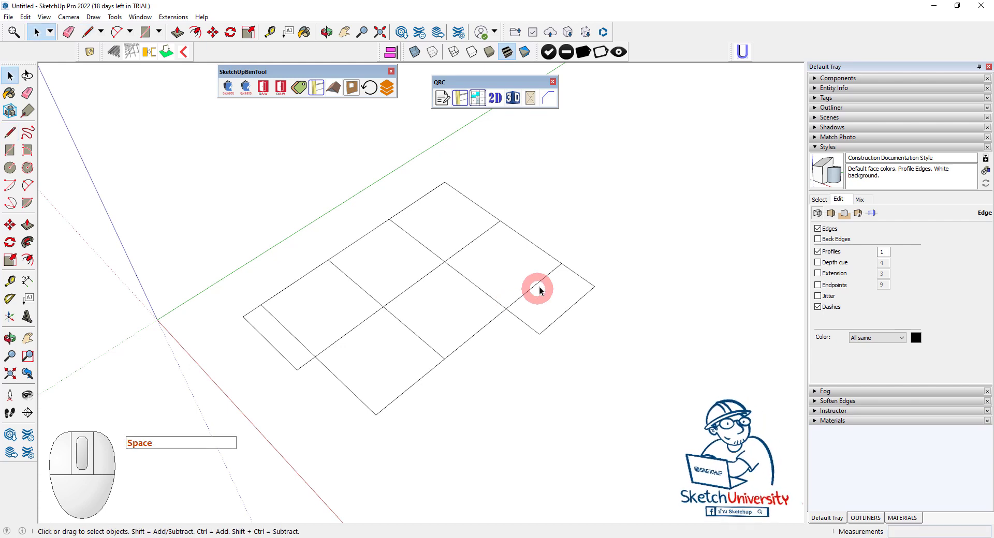
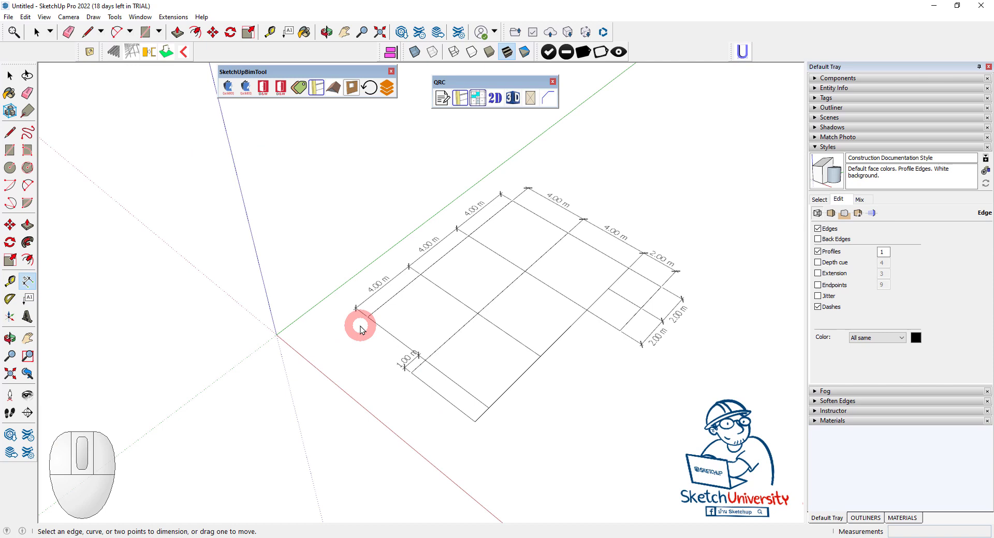
- Select the whole dimensioned grid with its 4 m, 2 m and 1 m spans
{"action": "scroll", "scroll_direction": "up", "scroll_amount": 3}
{"action": "scroll", "scroll_direction": "down", "scroll_amount": 3}
{"action": "middle_click", "coordinate": [439, 291]}
{"action": "left_click_drag", "start_coordinate": [389, 267], "coordinate": [421, 271]}
{"action": "key", "text": "space"}
{"action": "scroll", "scroll_direction": "up", "scroll_amount": 3}
{"action": "middle_click", "coordinate": [528, 261]}
- Fill the grid bays with faces, checking each span around the layout
{"action": "double_click", "coordinate": [539, 264]}
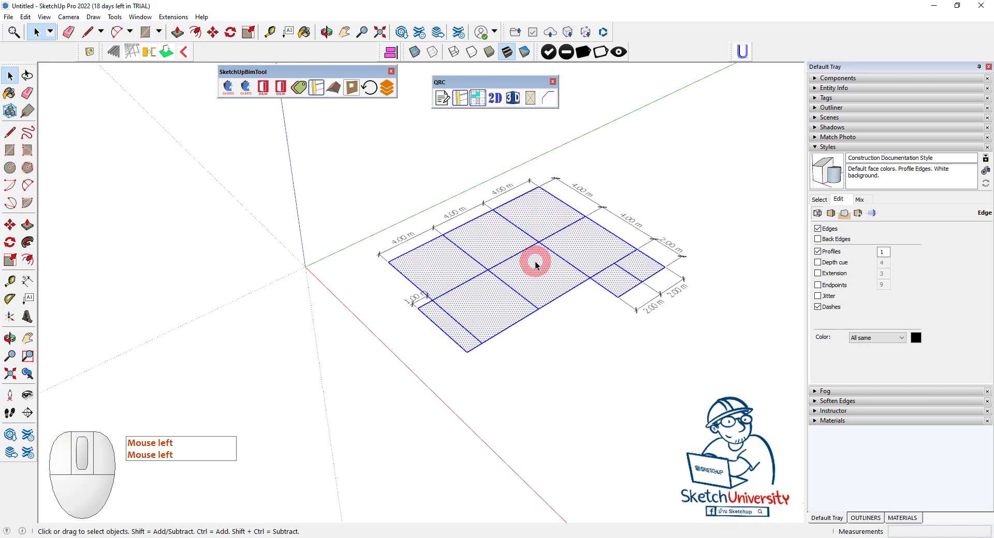
{"action": "left_click_drag", "start_coordinate": [583, 356], "coordinate": [575, 389]}
{"action": "left_click_drag", "start_coordinate": [575, 388], "coordinate": [531, 371]}
{"action": "middle_click", "coordinate": [531, 370]}
{"action": "scroll", "scroll_direction": "up", "scroll_amount": 3}
{"action": "scroll", "scroll_direction": "down", "scroll_amount": 3}
{"action": "middle_click", "coordinate": [508, 281]}
{"action": "scroll", "scroll_direction": "up", "scroll_amount": 3}
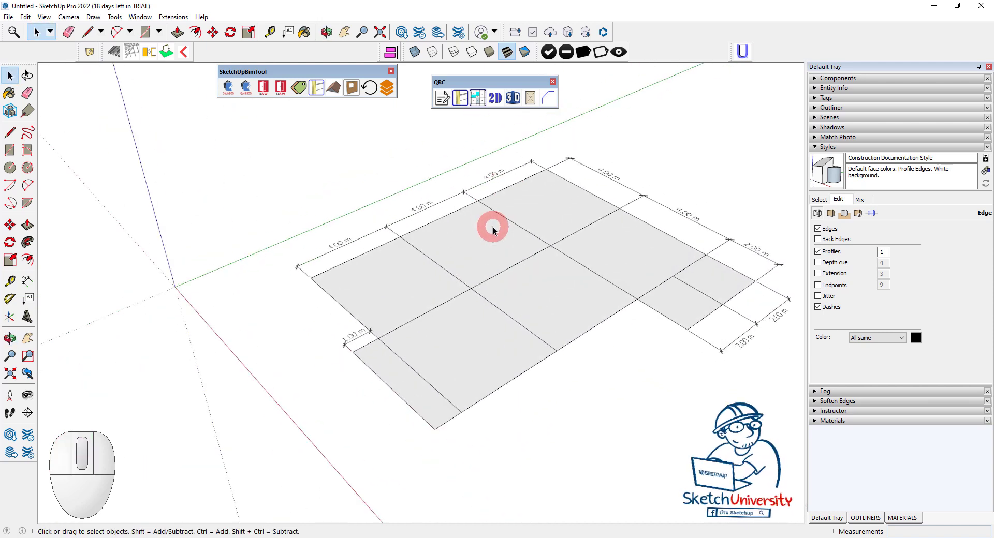
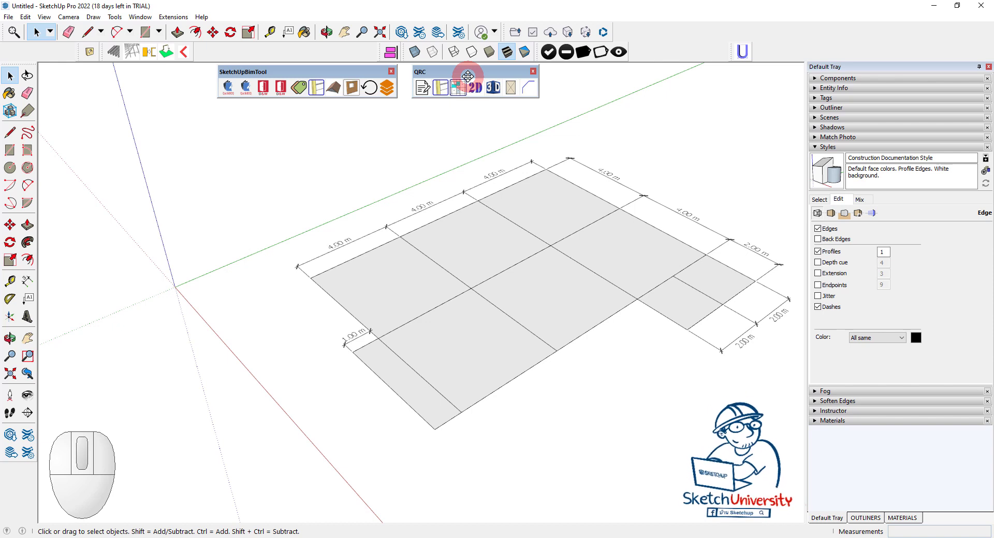
- Open the QAR toolbar from the SketchUpBimTool toolbar and move it aside
{"action": "scroll", "scroll_direction": "down", "scroll_amount": 3}
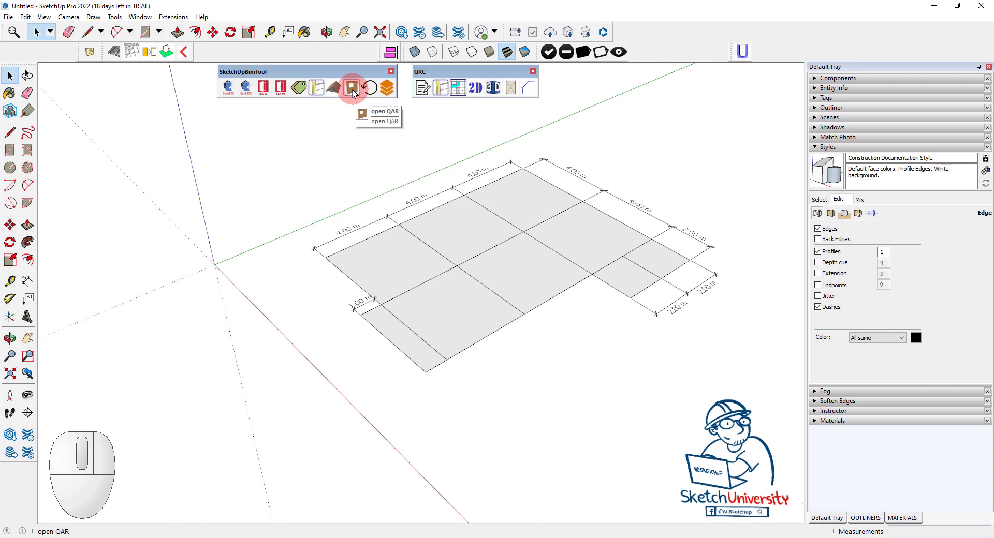
{"action": "left_click", "coordinate": [353, 96]}
{"action": "left_click_drag", "start_coordinate": [159, 94], "coordinate": [745, 104]}
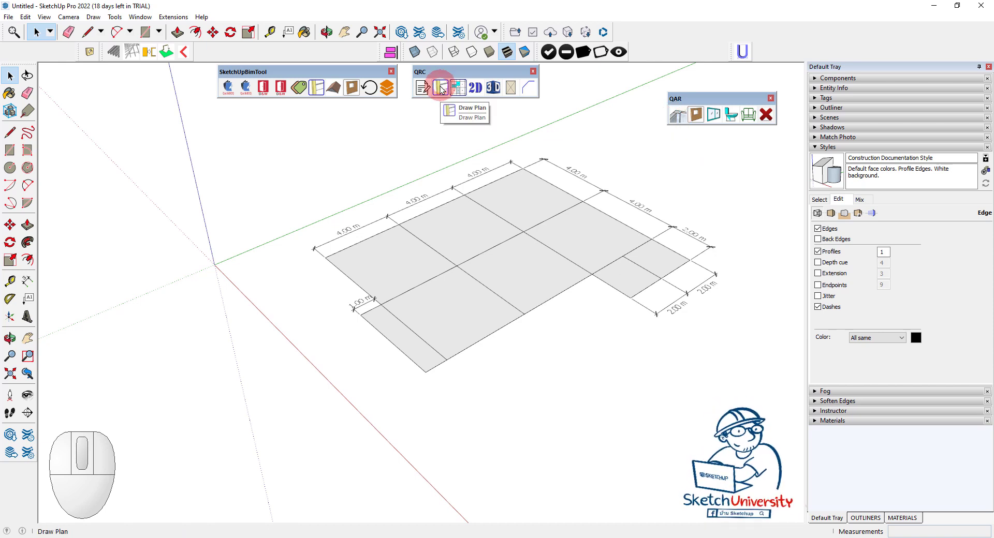
- Look through the QRC toolbar and plan drawing settings, moving the toolbar near the grid
{"action": "left_click", "coordinate": [444, 89]}
{"action": "left_click", "coordinate": [211, 85]}
{"action": "left_click", "coordinate": [268, 85]}
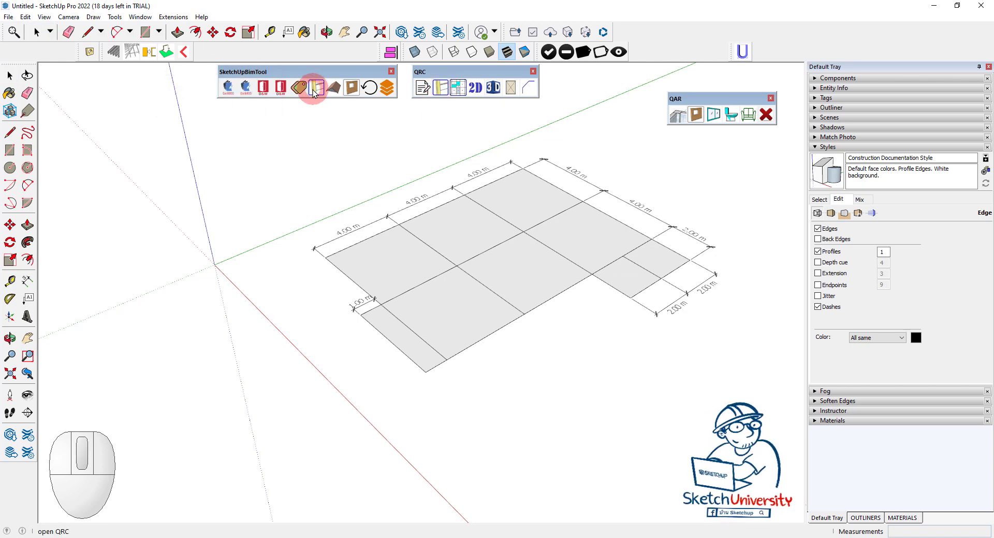
{"action": "left_click", "coordinate": [317, 92]}
{"action": "left_click", "coordinate": [454, 75]}
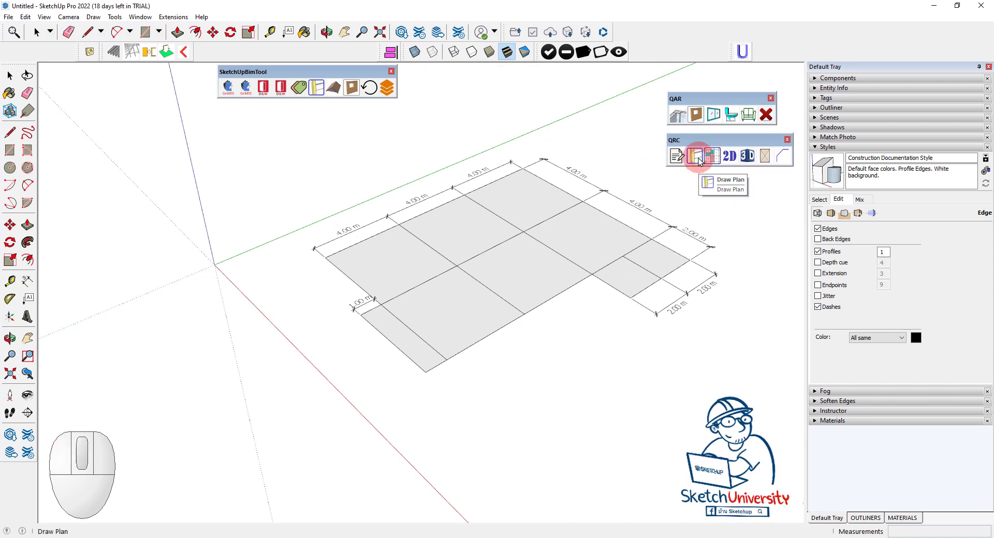
{"action": "left_click", "coordinate": [682, 119]}
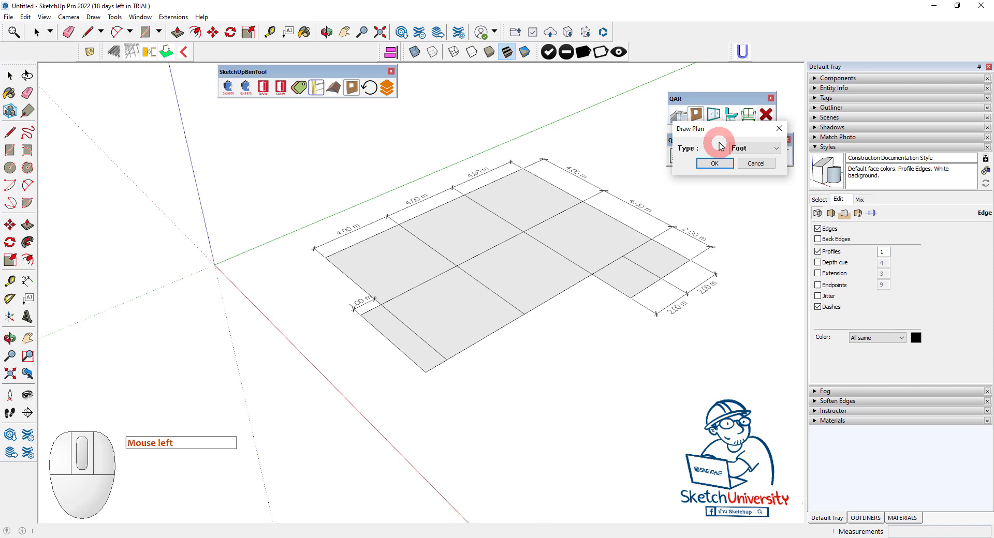
{"action": "left_click_drag", "start_coordinate": [781, 132], "coordinate": [778, 133]}
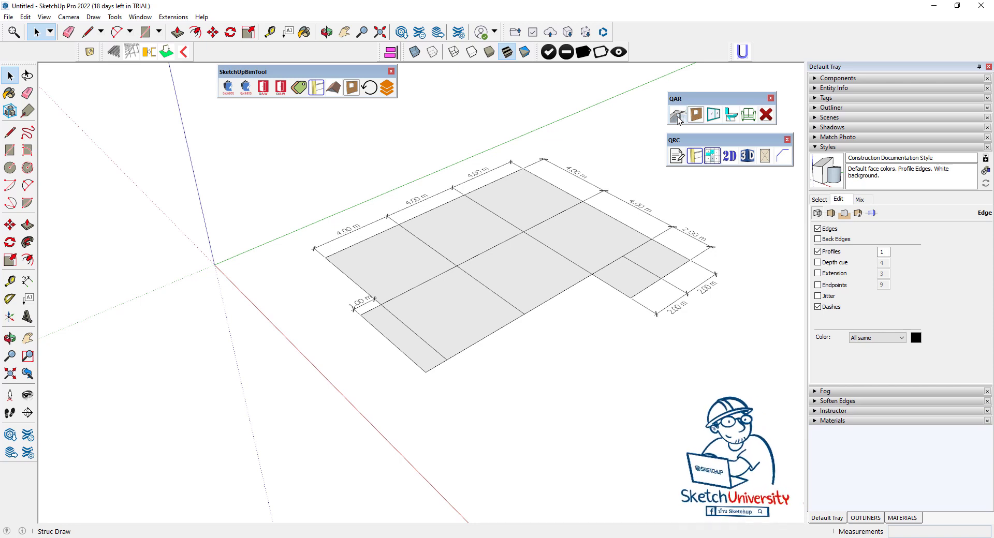
{"action": "left_click_drag", "start_coordinate": [700, 102], "coordinate": [434, 78]}
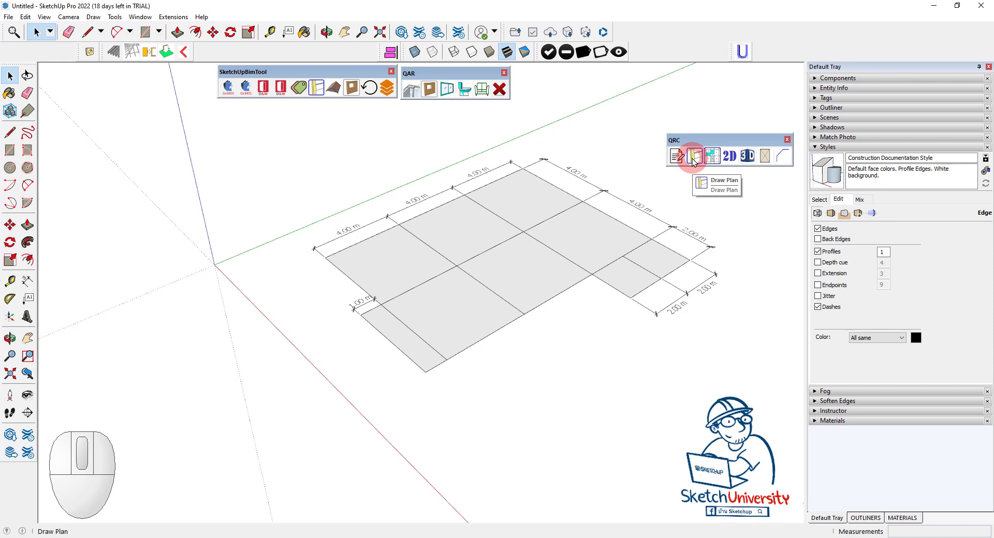
- Start QRC Draw Structure 3D and choose Foot, showing the 0.60 m footing settings
{"action": "left_click", "coordinate": [696, 162]}
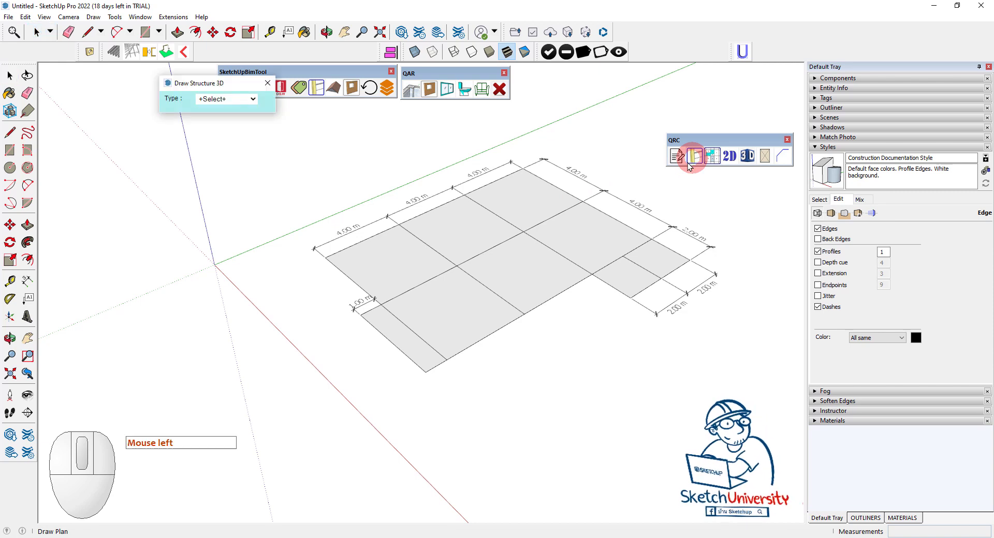
{"action": "left_click_drag", "start_coordinate": [242, 86], "coordinate": [737, 180]}
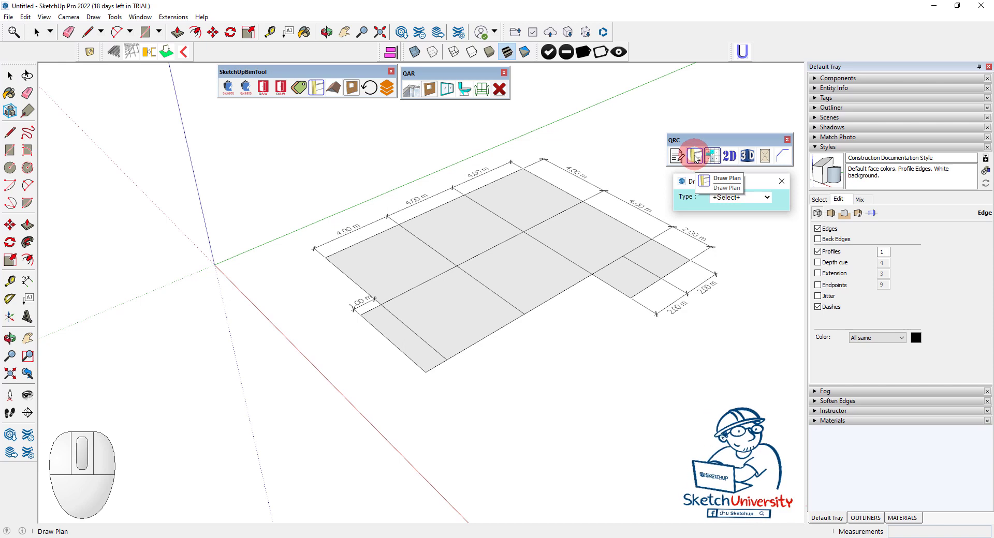
{"action": "left_click", "coordinate": [726, 187]}
{"action": "scroll", "scroll_direction": "down", "scroll_amount": 3}
{"action": "scroll", "scroll_direction": "up", "scroll_amount": 3}
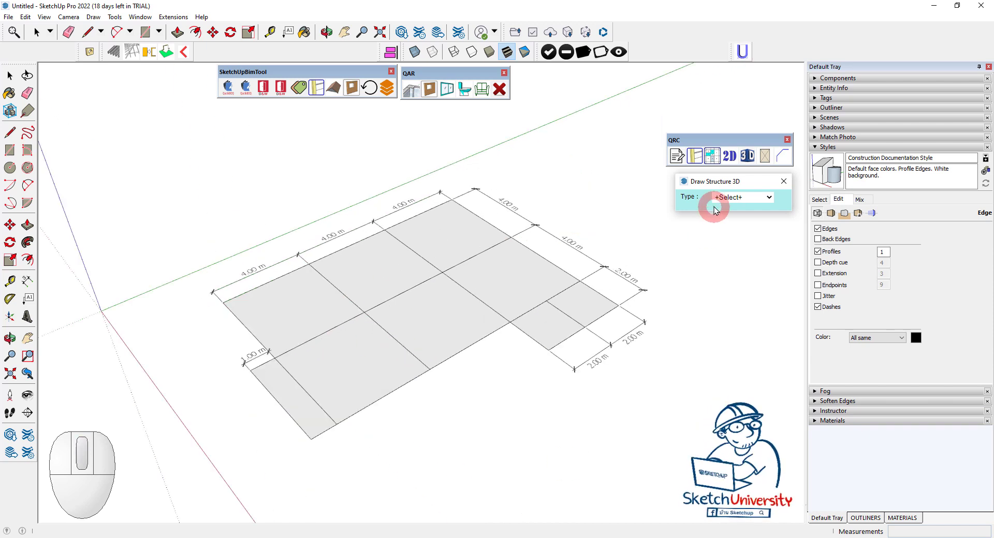
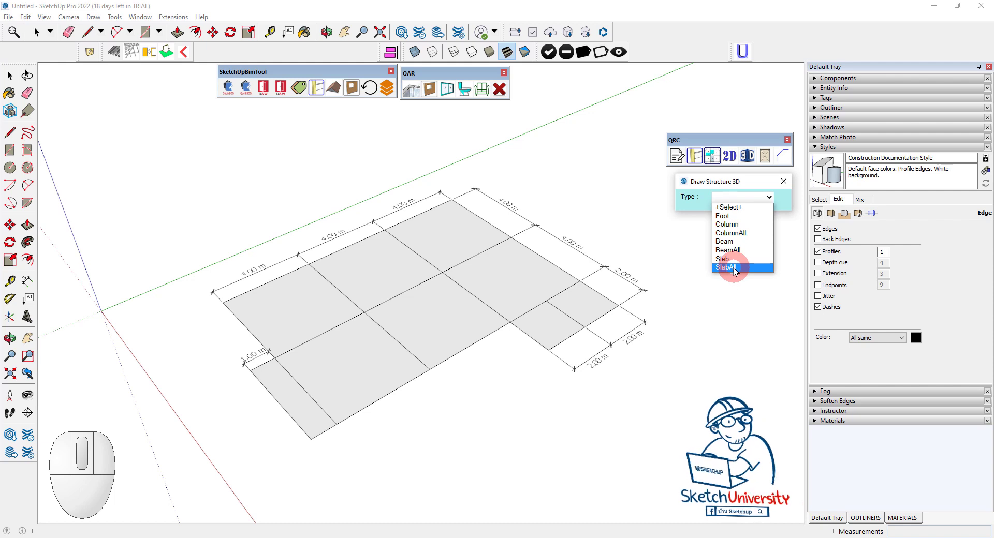
{"action": "left_click", "coordinate": [730, 219]}
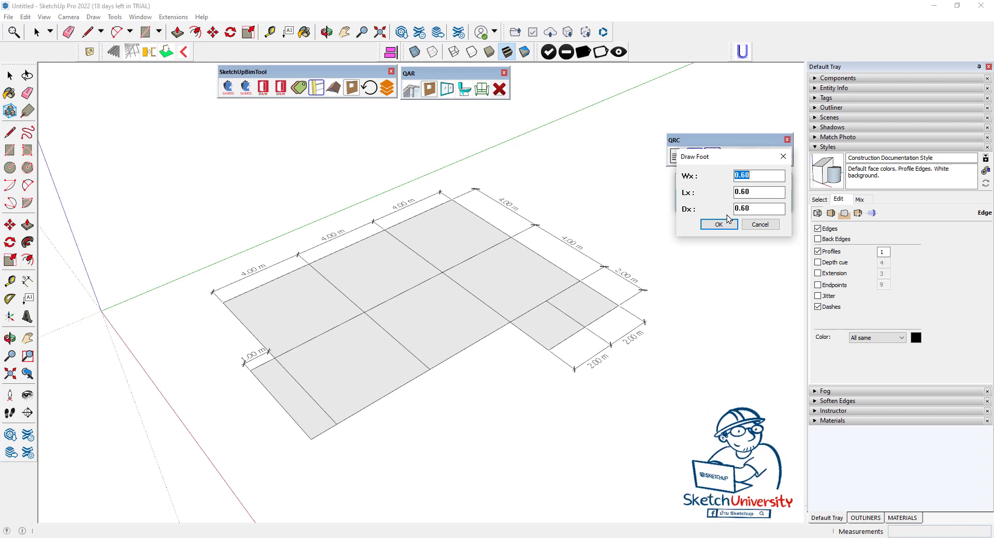
- Confirm the 0.60 m footing size to place footings at every grid intersection
{"action": "left_click", "coordinate": [717, 229]}
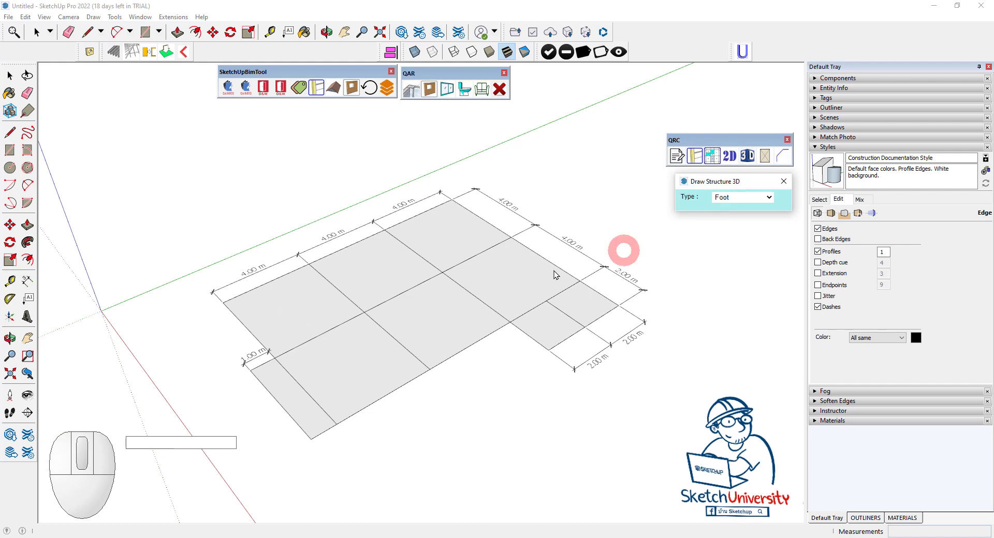
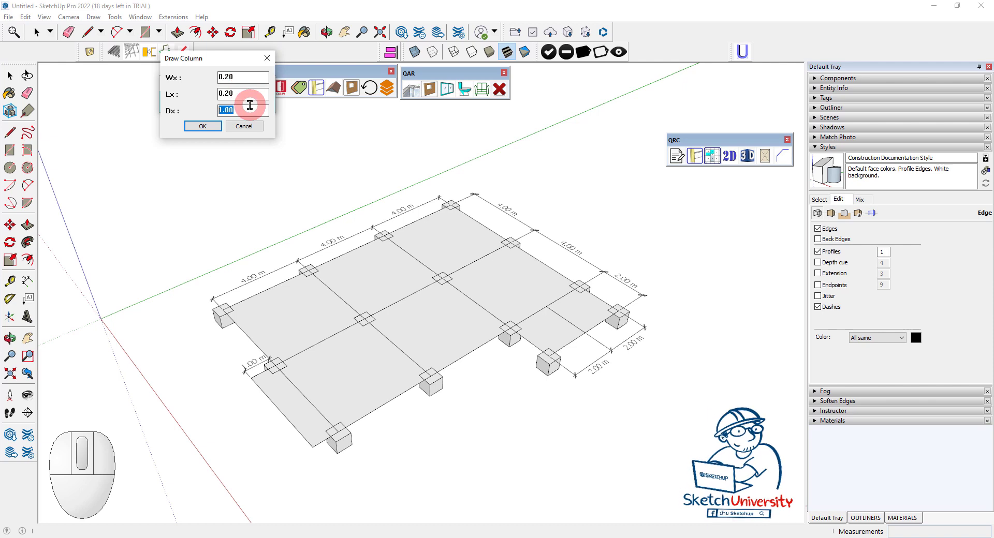
- Set the column height to 1.2 m at 0.20 by 0.20 and confirm the size
{"action": "key", "text": "1"}
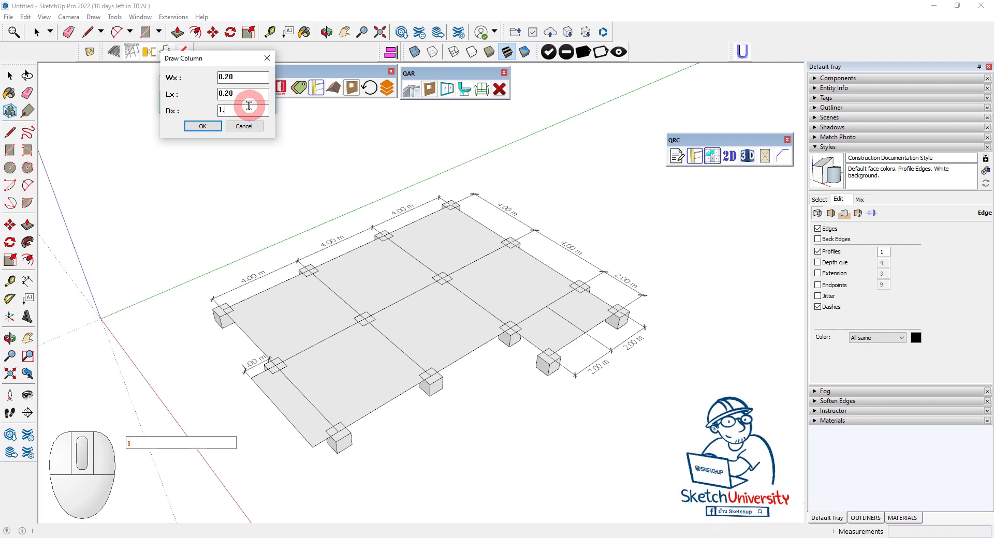
{"action": "key", "text": "2"}
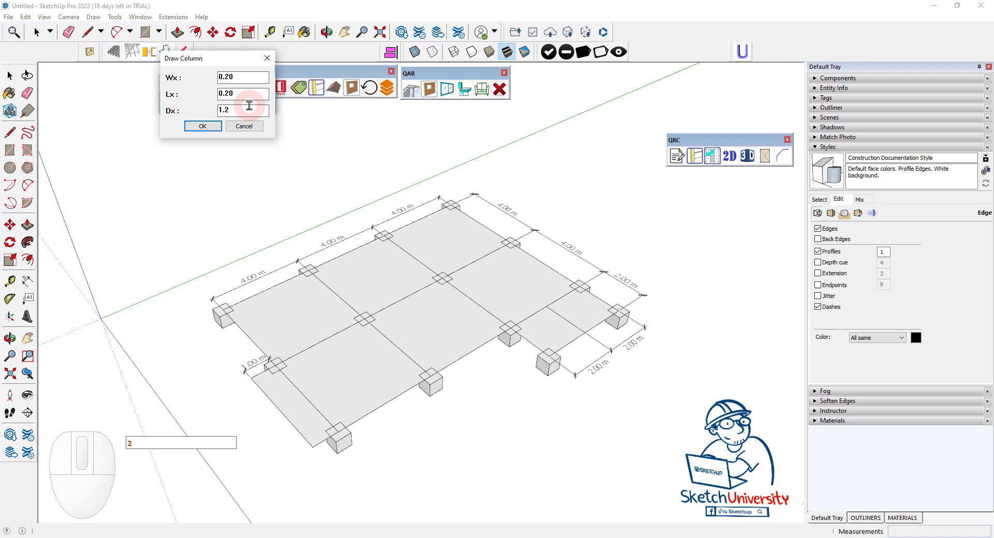
{"action": "left_click", "coordinate": [209, 131]}
- Place columns on a corner footing and a second footing
{"action": "scroll", "scroll_direction": "up", "scroll_amount": 3}
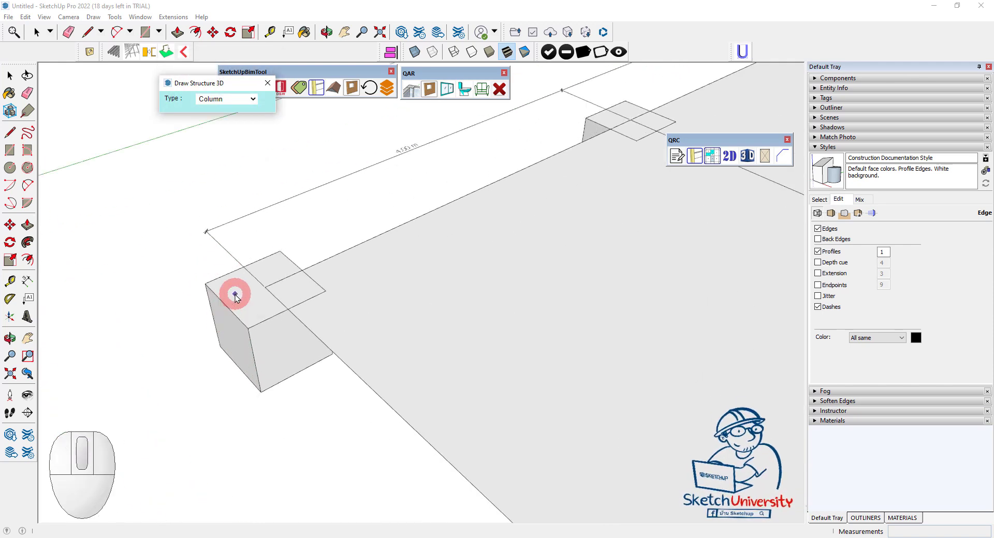
{"action": "left_click", "coordinate": [242, 292]}
{"action": "scroll", "scroll_direction": "down", "scroll_amount": 3}
{"action": "scroll", "scroll_direction": "up", "scroll_amount": 3}
{"action": "left_click", "coordinate": [388, 230]}
{"action": "scroll", "scroll_direction": "down", "scroll_amount": 3}
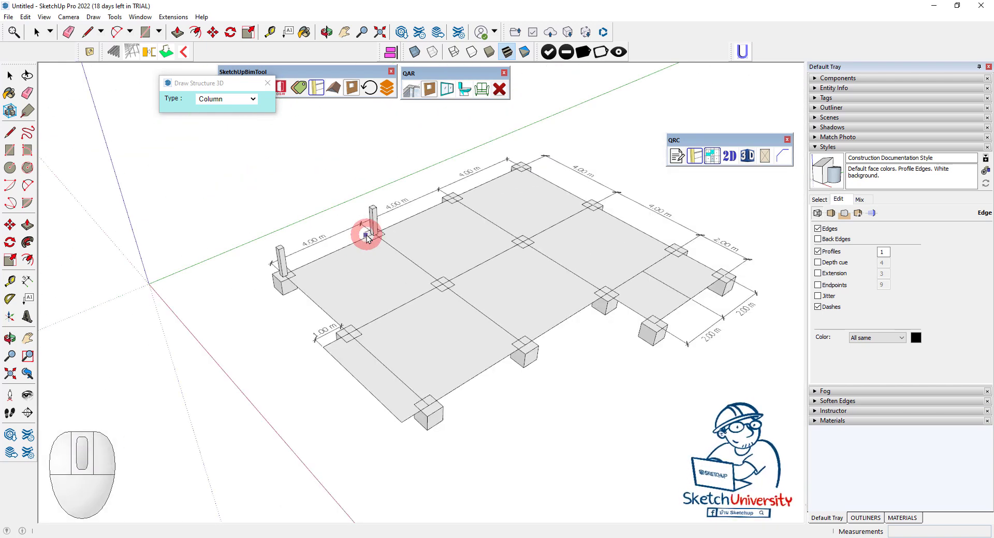
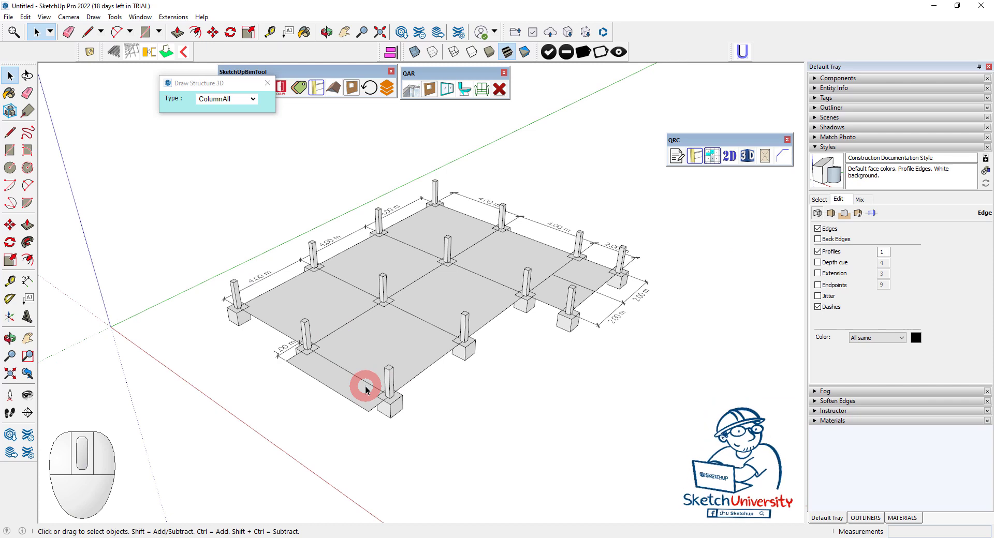
- Regenerate full-height columns on all footings with ColumnAll
{"action": "left_click", "coordinate": [241, 104]}
{"action": "left_click", "coordinate": [235, 138]}
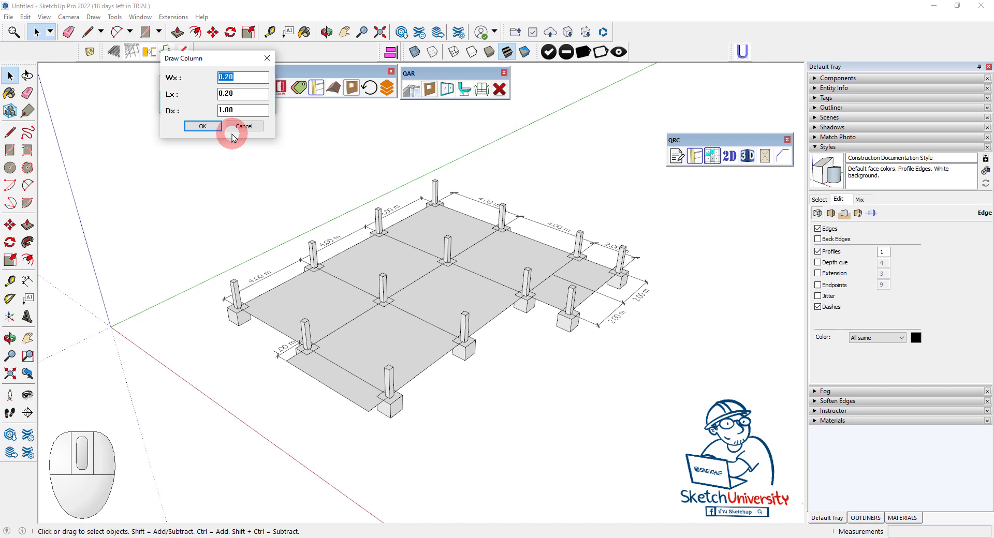
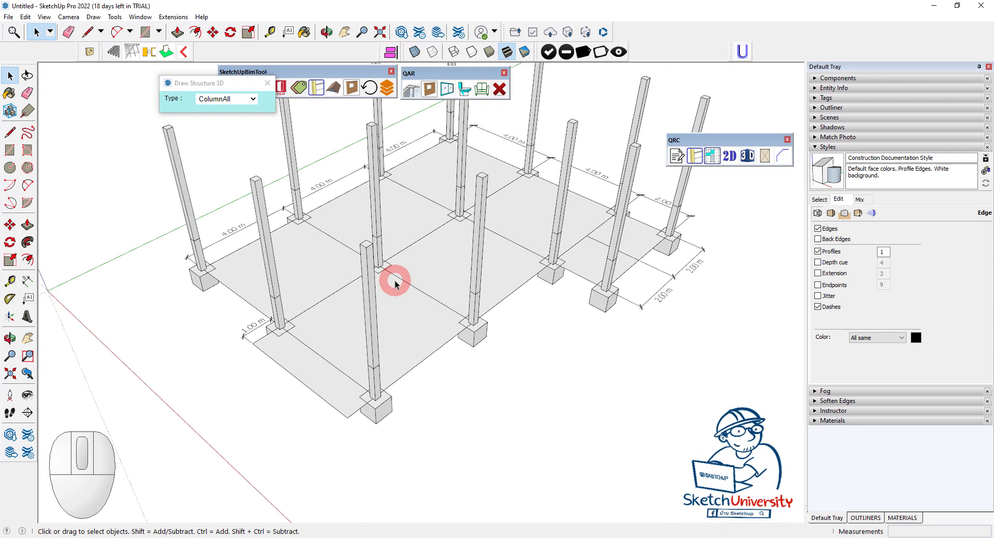
{"action": "scroll", "scroll_direction": "down", "scroll_amount": 3}
{"action": "middle_click", "coordinate": [469, 273]}
{"action": "scroll", "scroll_direction": "up", "scroll_amount": 3}
{"action": "middle_click", "coordinate": [443, 287]}
{"action": "scroll", "scroll_direction": "down", "scroll_amount": 3}
- Delete the flat grey grid faces beneath the columns
{"action": "key", "text": "space"}
{"action": "left_click", "coordinate": [407, 311]}
{"action": "key", "text": "space"}
{"action": "key", "text": "Delete"}
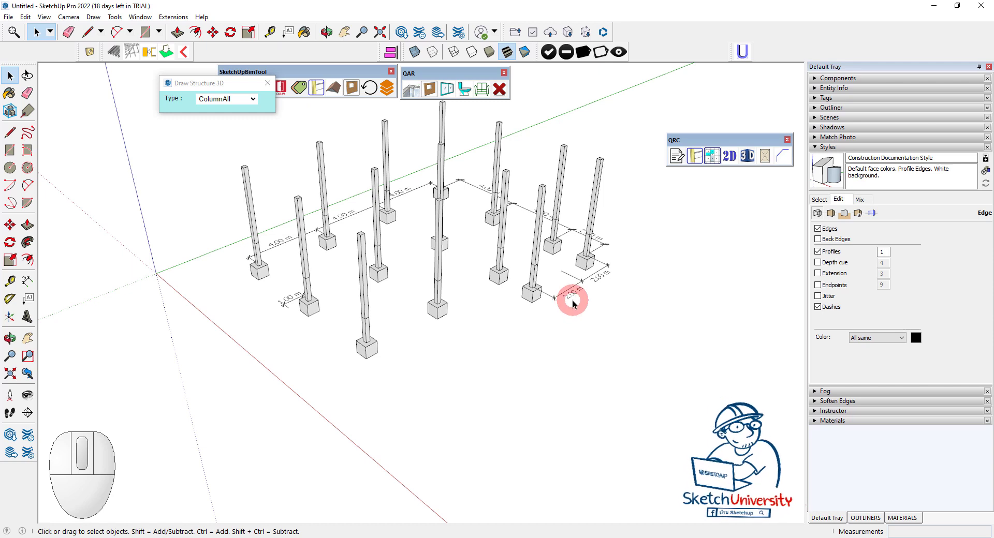
- Generate 0.20 by 0.40 beams along every grid line with BeamAll
{"action": "left_click", "coordinate": [247, 103]}
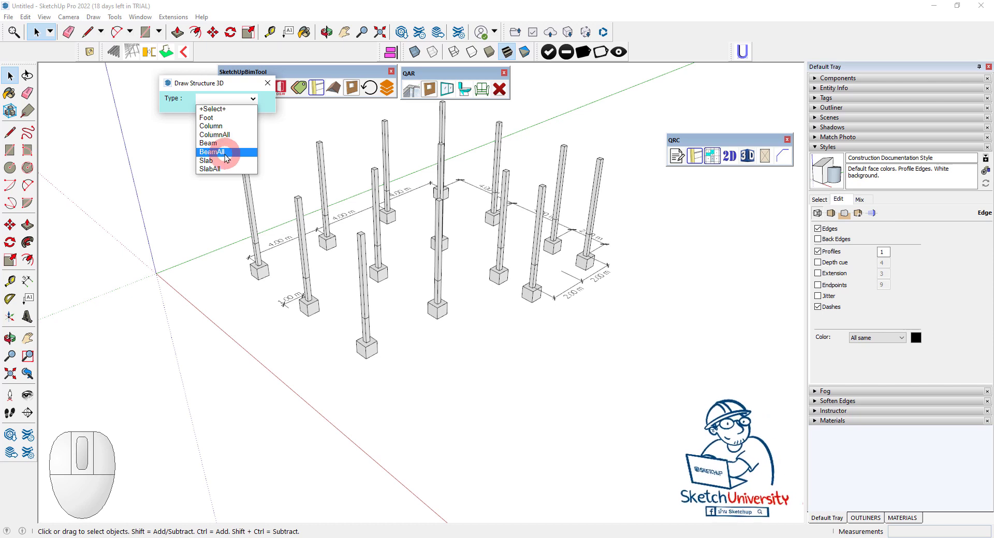
{"action": "left_click", "coordinate": [228, 158]}
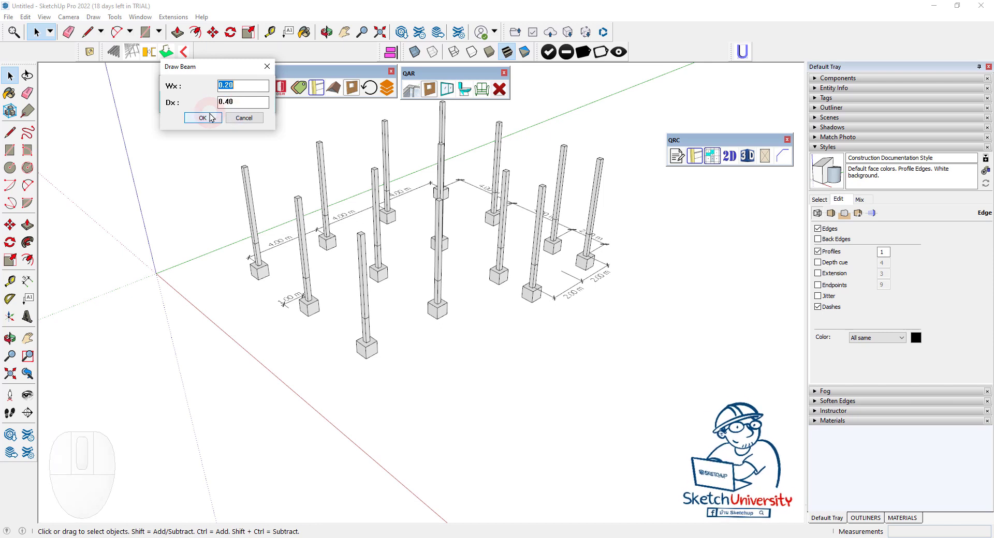
{"action": "left_click", "coordinate": [210, 120]}
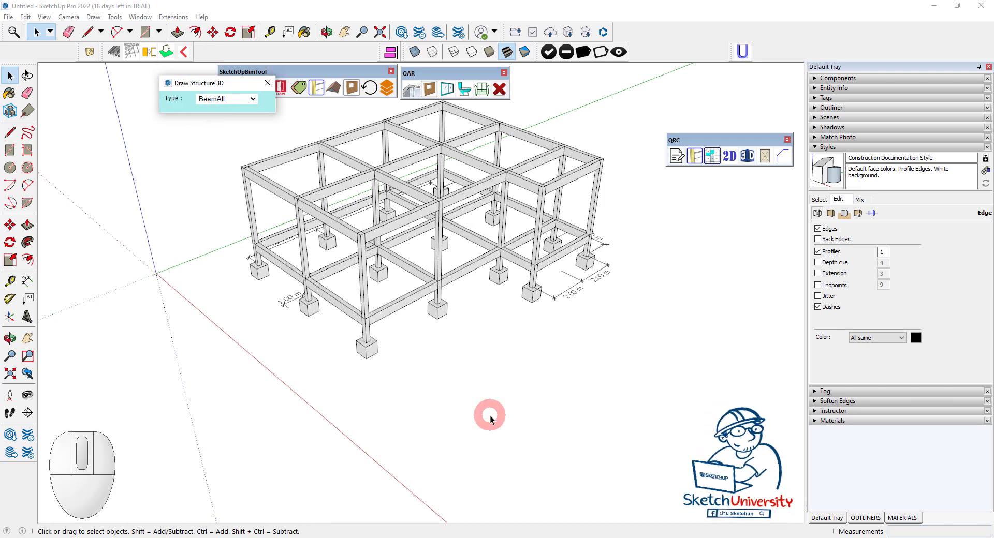
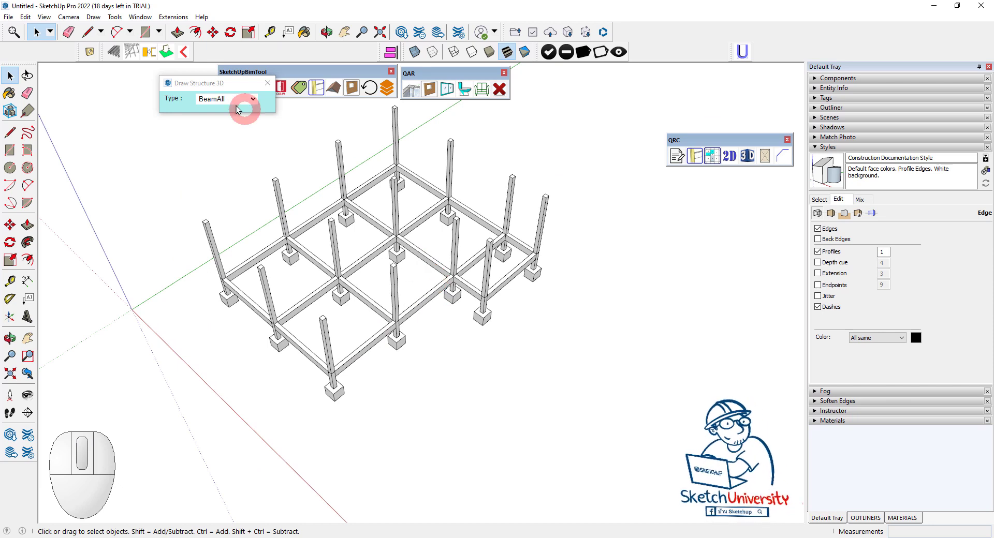
- Set the element type to Beam and start the QAR Struc Draw command
{"action": "left_click", "coordinate": [232, 103]}
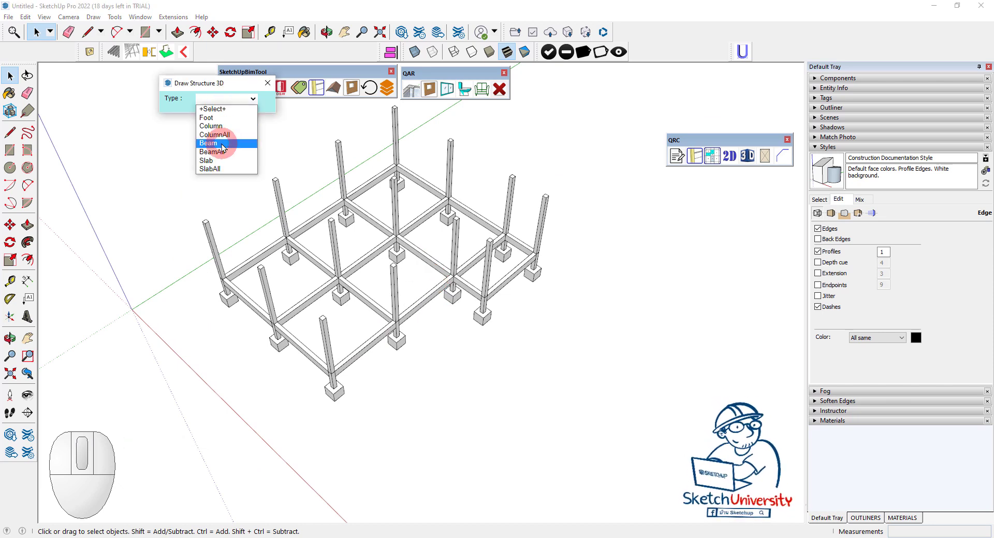
{"action": "left_click", "coordinate": [225, 148]}
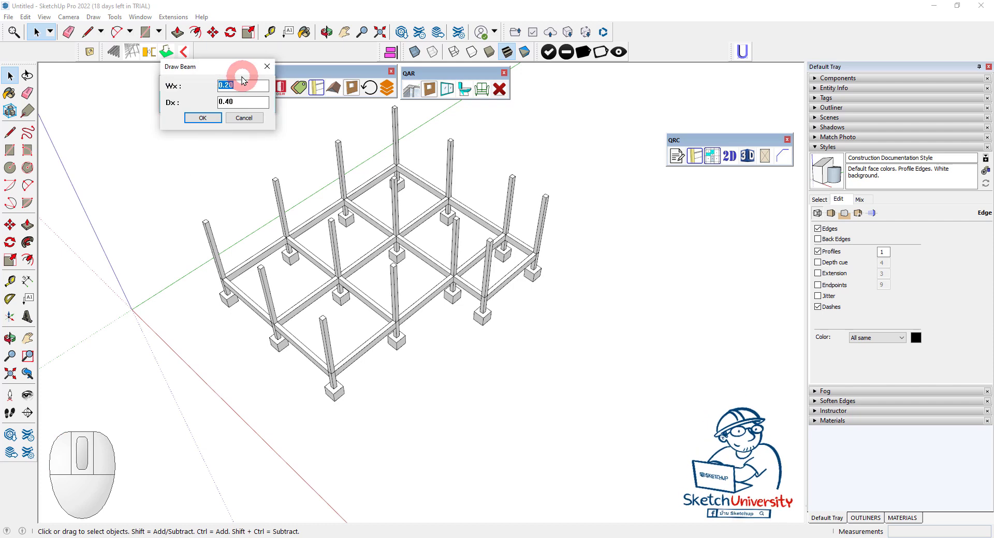
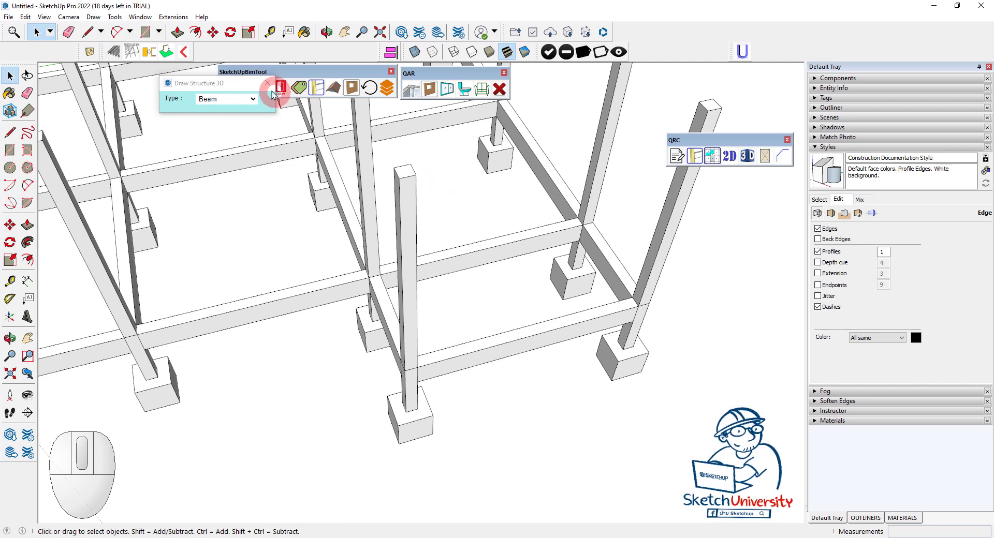
{"action": "left_click", "coordinate": [269, 86]}
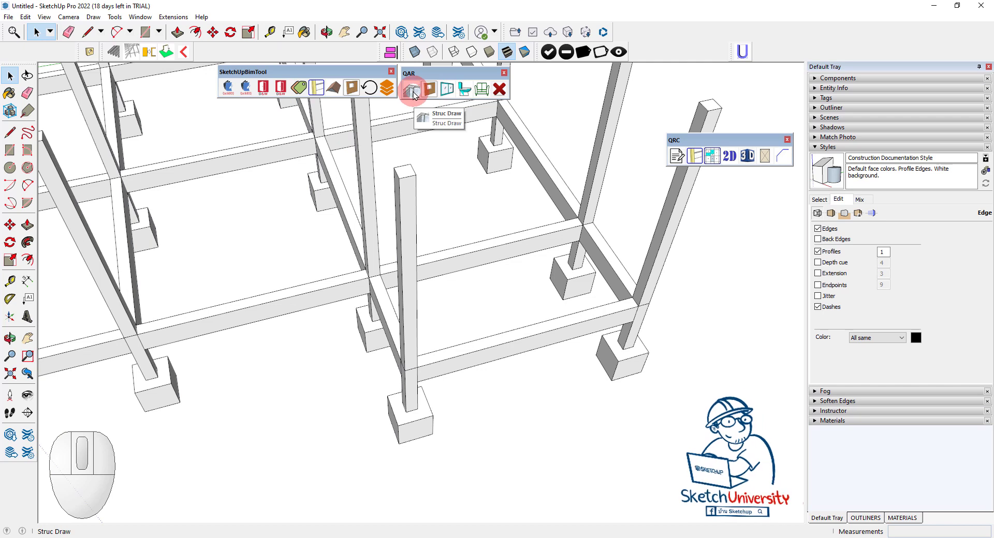
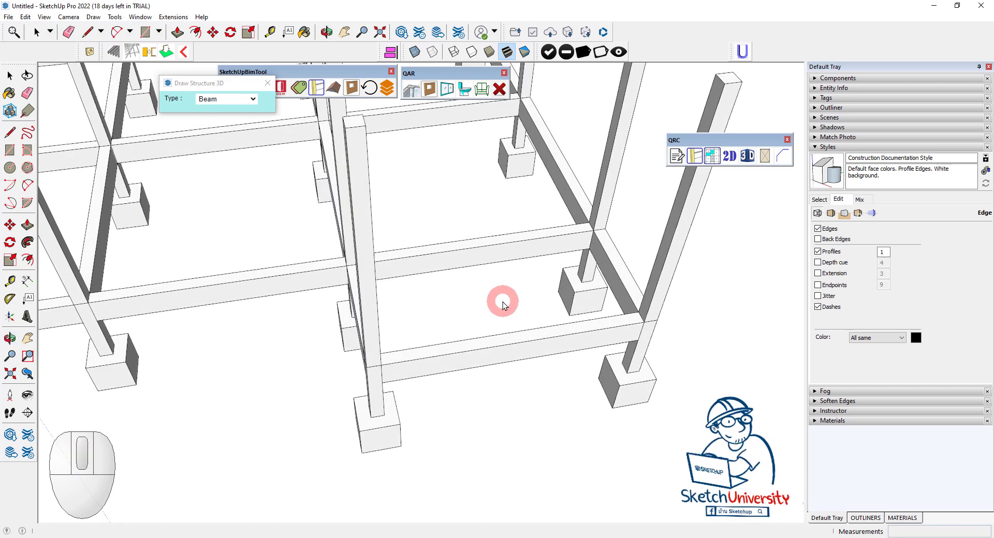
- Draw a 0.20 by 0.40 beam from a main beam's midpoint across one bay
{"action": "middle_click", "coordinate": [498, 305]}
{"action": "scroll", "scroll_direction": "up", "scroll_amount": 3}
{"action": "left_click", "coordinate": [500, 238]}
{"action": "left_click", "coordinate": [499, 238]}
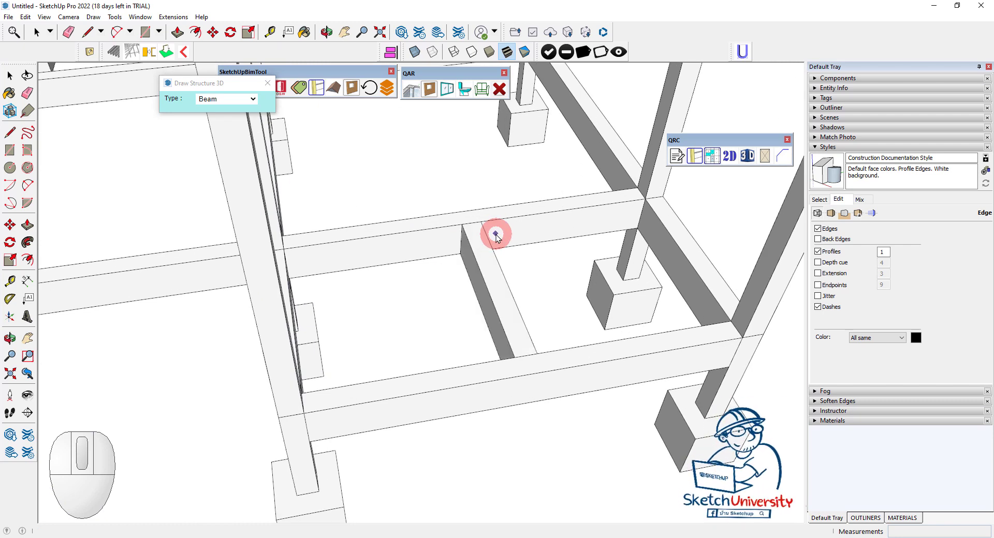
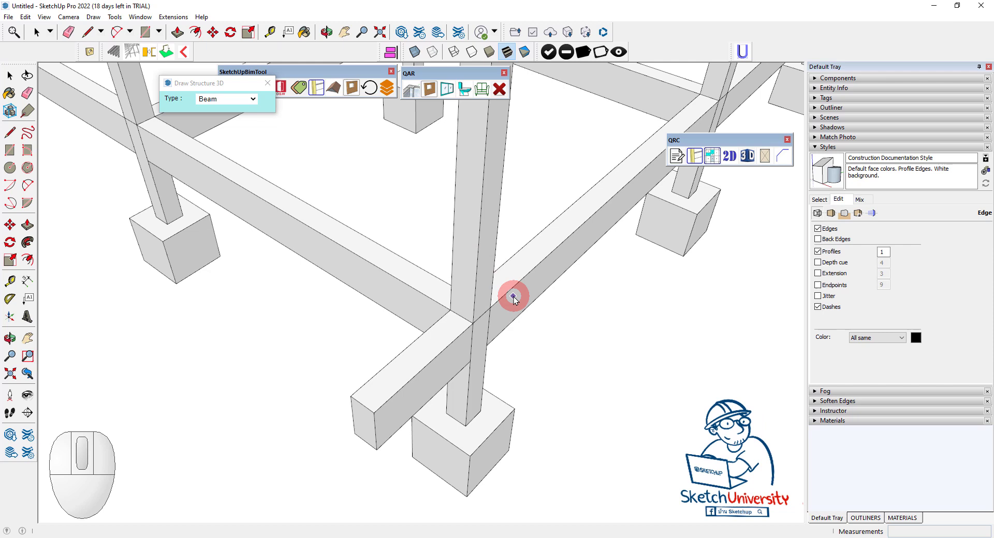
- Draw the next ground beam between two columns with the QRC Beam tool
{"action": "scroll", "scroll_direction": "down", "scroll_amount": 3}
{"action": "middle_click", "coordinate": [267, 321]}
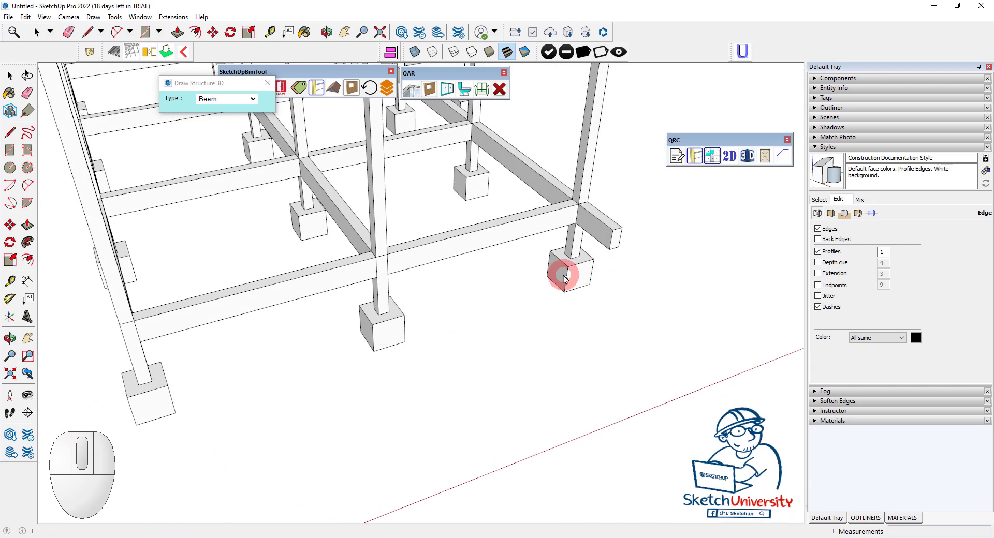
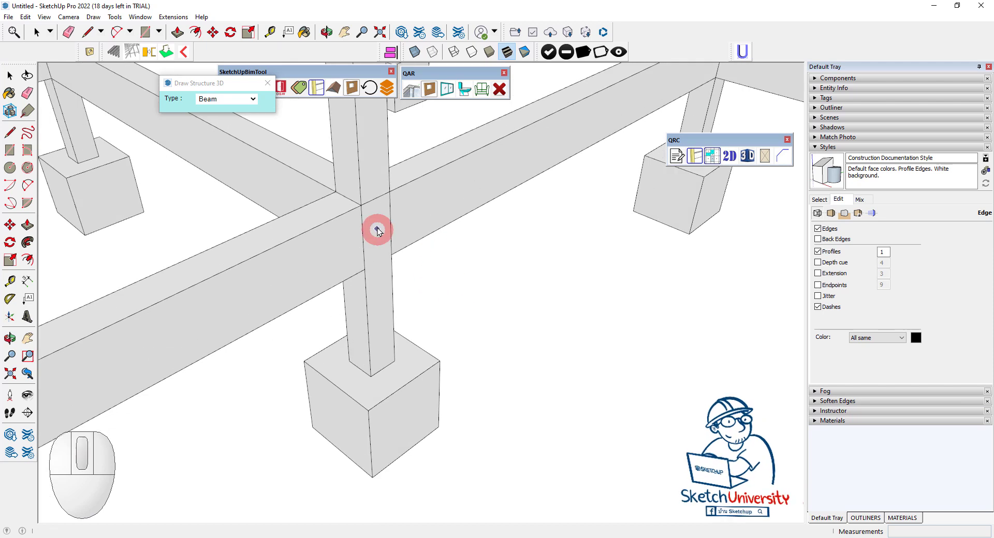
{"action": "left_click", "coordinate": [381, 228]}
{"action": "left_click", "coordinate": [509, 300]}
- Add the last edge-bay beam and view the completed ground beam grid
{"action": "scroll", "scroll_direction": "down", "scroll_amount": 3}
{"action": "scroll", "scroll_direction": "up", "scroll_amount": 3}
{"action": "left_click", "coordinate": [525, 211]}
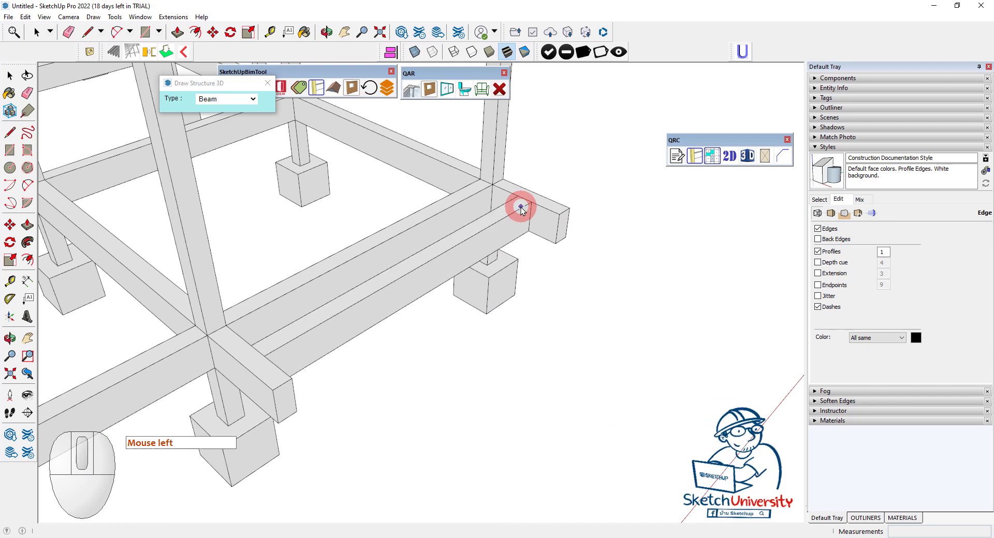
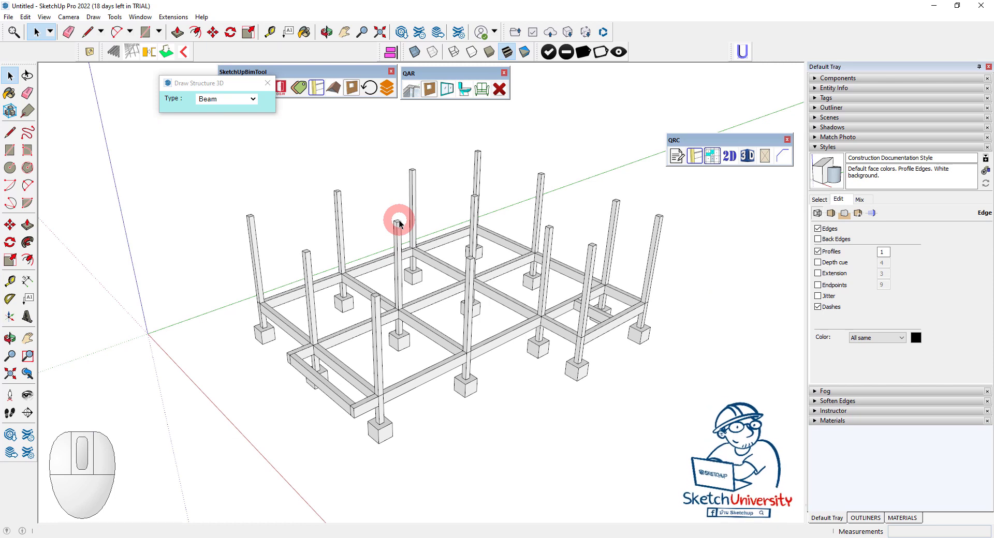
{"action": "middle_click", "coordinate": [391, 285]}
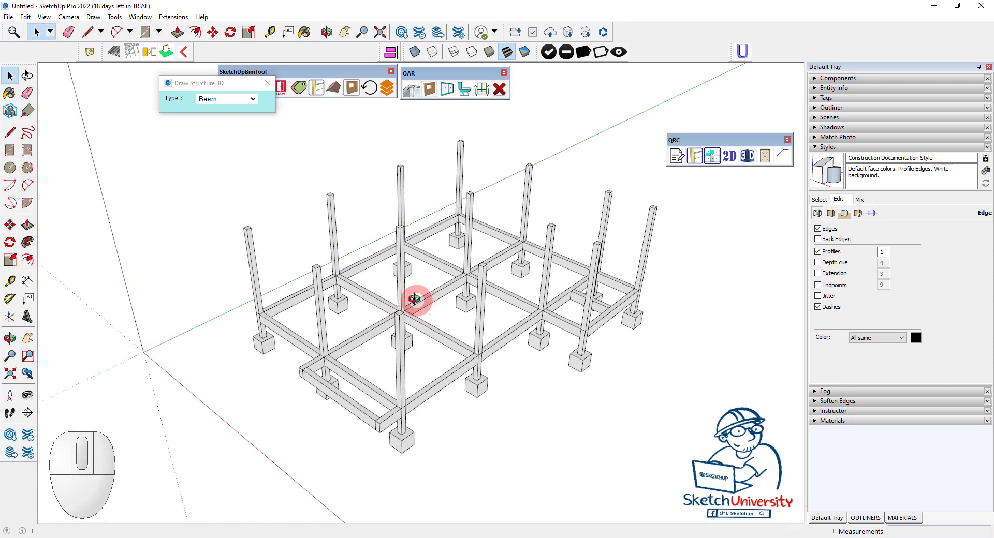
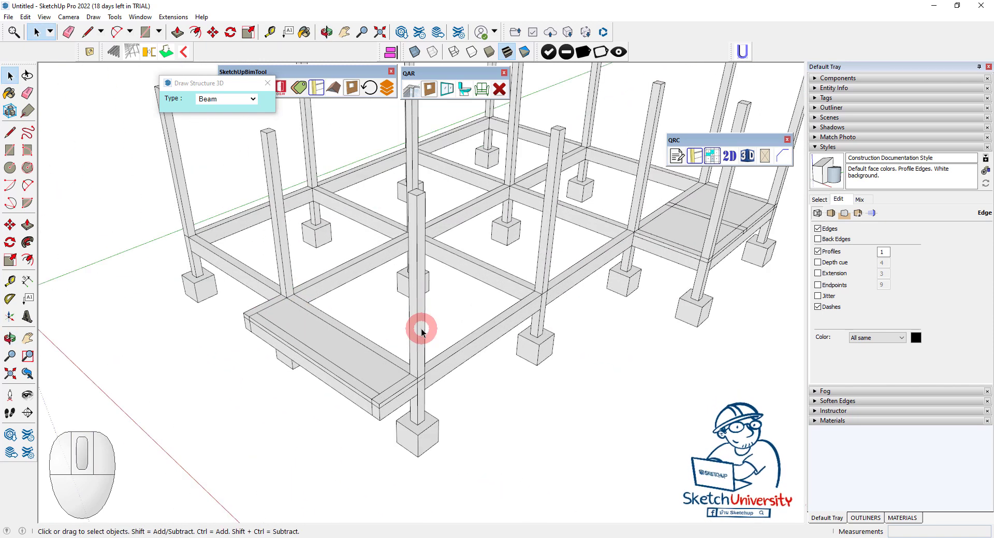
- Choose Slab as the structural element type in Draw Structure 3D
{"action": "left_click_drag", "start_coordinate": [441, 334], "coordinate": [361, 278]}
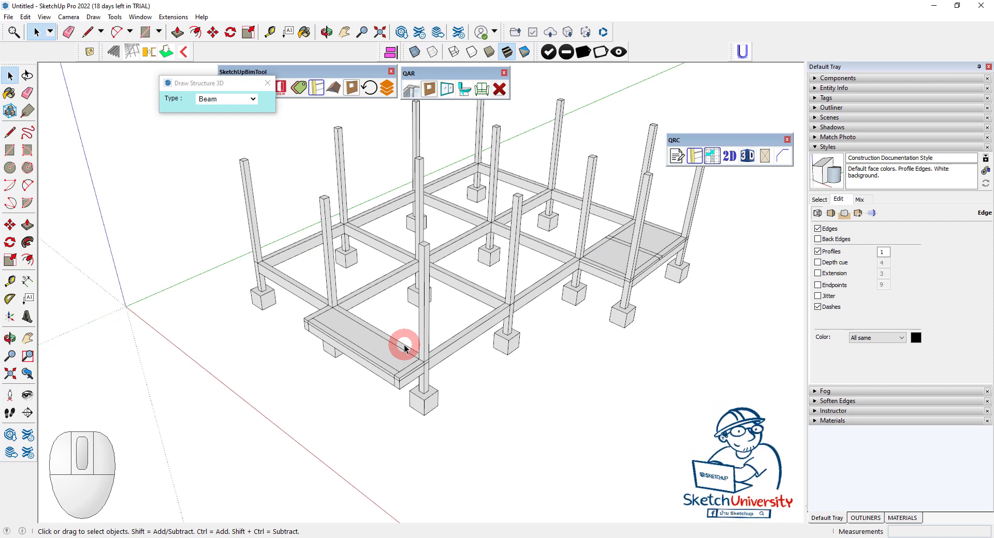
{"action": "left_click_drag", "start_coordinate": [273, 88], "coordinate": [273, 87]}
{"action": "double_click", "coordinate": [269, 134]}
{"action": "left_click", "coordinate": [699, 158]}
{"action": "left_click", "coordinate": [231, 101]}
- Set the slab thickness to 0.10 and switch the type to SlabAll
{"action": "left_click", "coordinate": [220, 163]}
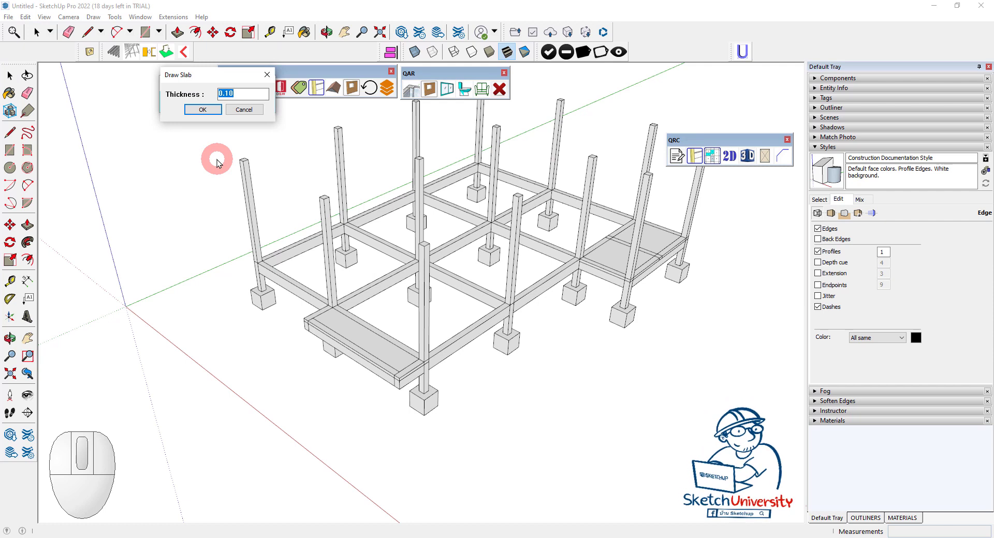
{"action": "left_click", "coordinate": [244, 120]}
{"action": "left_click", "coordinate": [249, 115]}
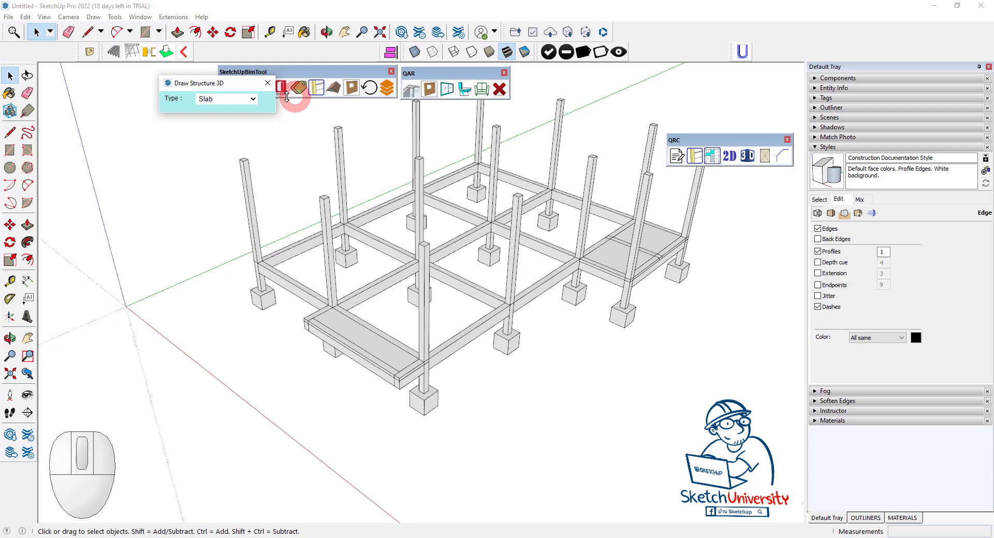
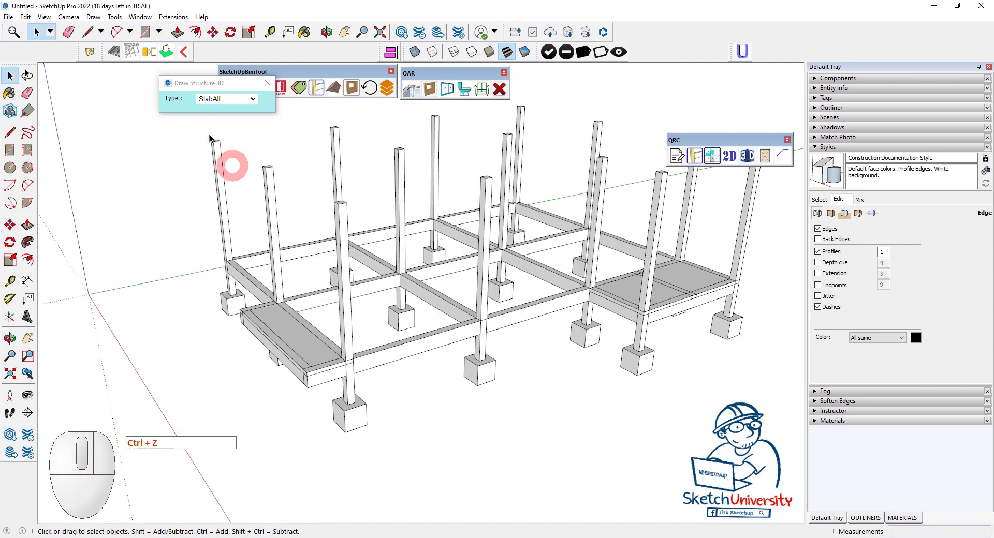
- Place 0.10 floor slabs in the remaining main bays of the beam grid
{"action": "left_click", "coordinate": [227, 104]}
{"action": "left_click", "coordinate": [226, 168]}
{"action": "left_click", "coordinate": [206, 113]}
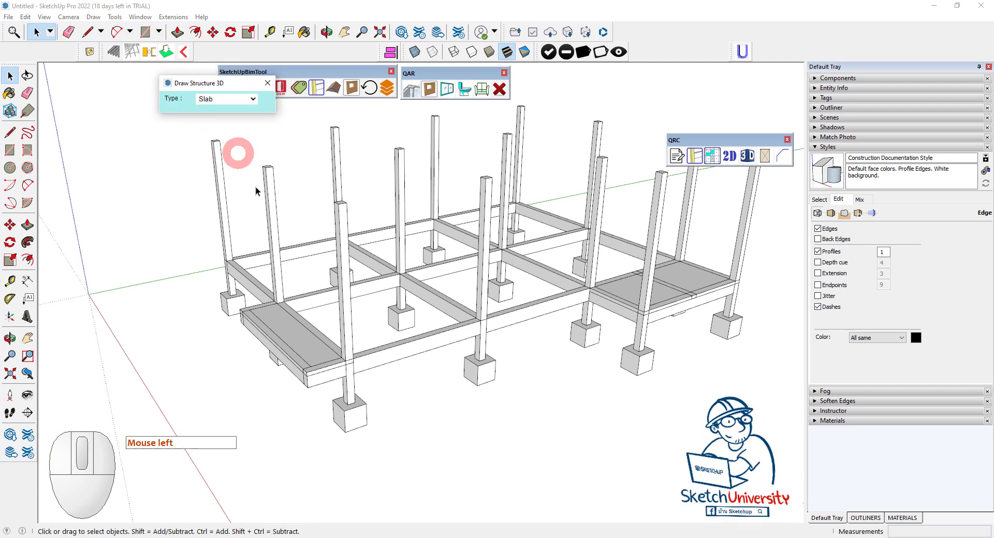
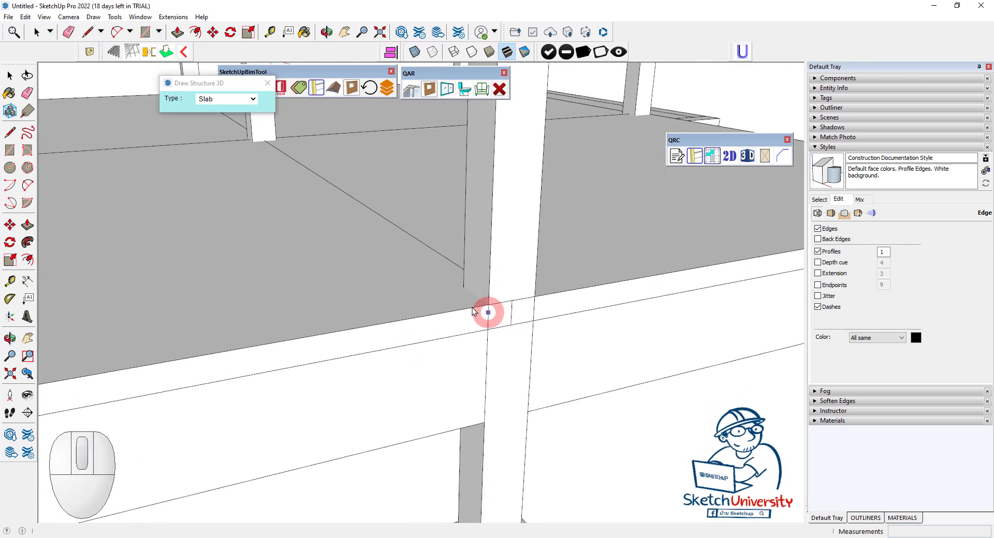
{"action": "scroll", "scroll_direction": "down", "scroll_amount": 3}
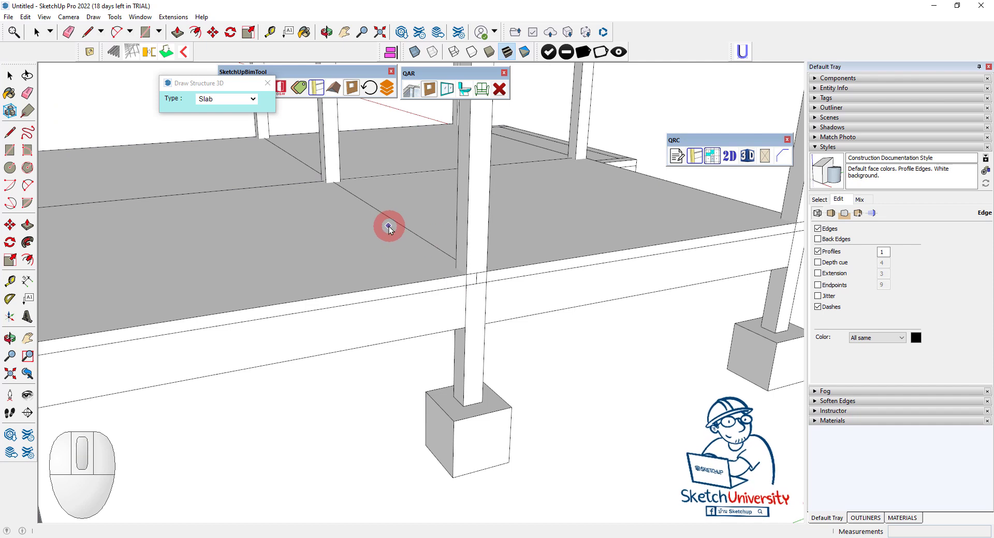
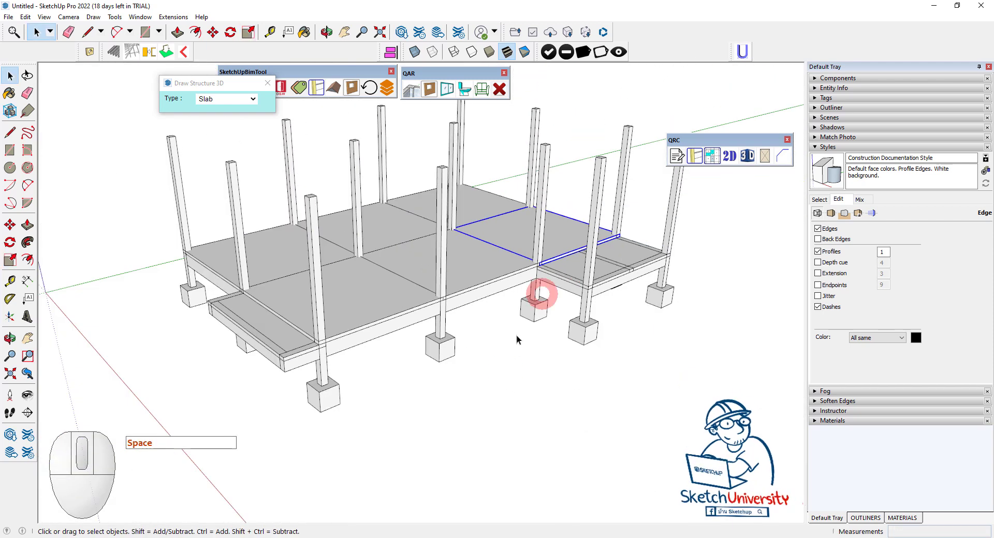
- Inspect a column in Entity Info: QStruc-tagged solid group named Column, 0.15 m³
{"action": "middle_click", "coordinate": [492, 373]}
{"action": "scroll", "scroll_direction": "down", "scroll_amount": 3}
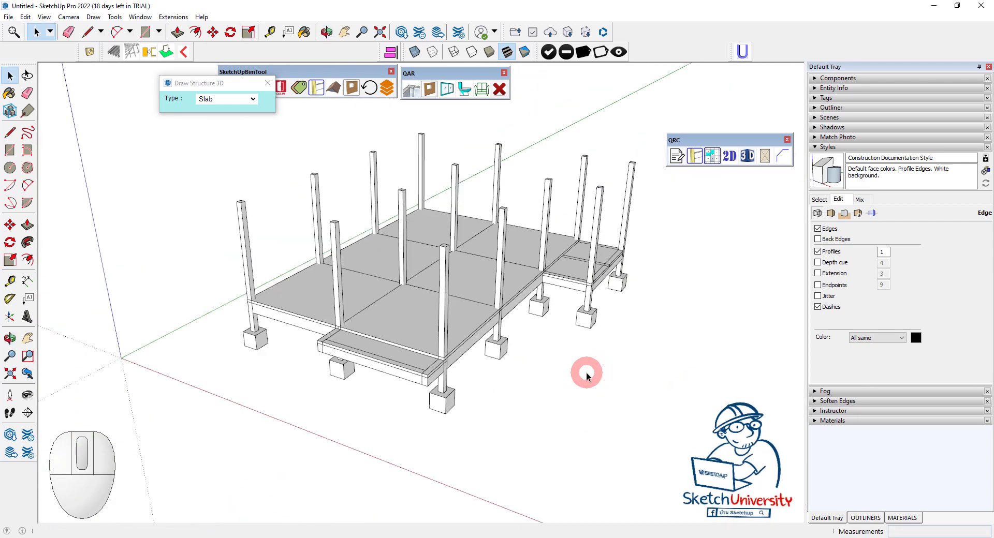
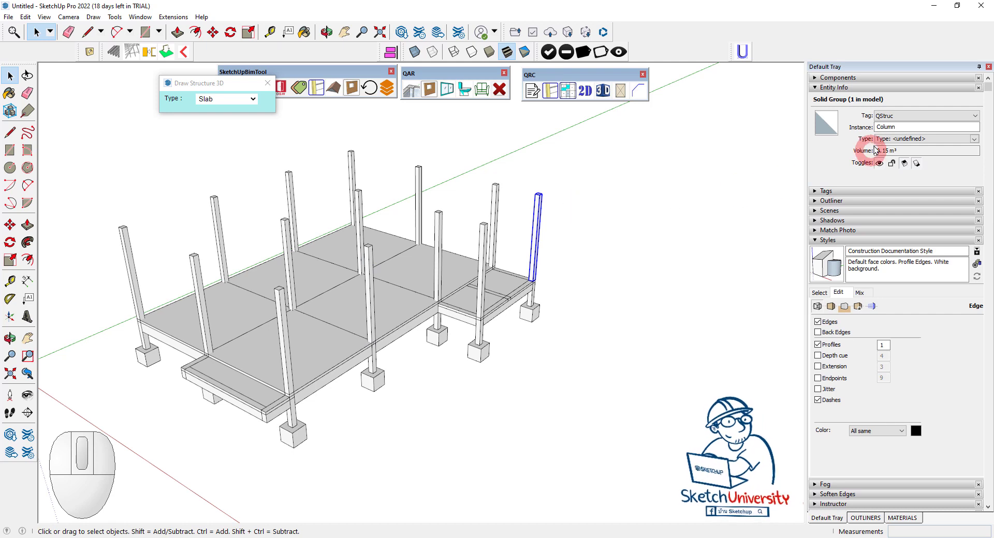
{"action": "scroll", "scroll_direction": "down", "scroll_amount": 3}
{"action": "scroll", "scroll_direction": "up", "scroll_amount": 3}
{"action": "scroll", "scroll_direction": "down", "scroll_amount": 3}
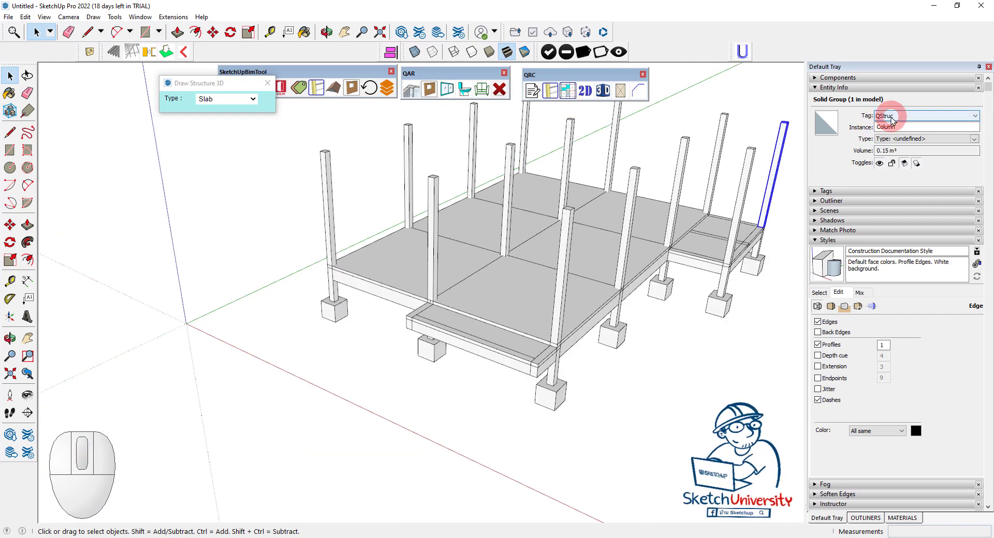